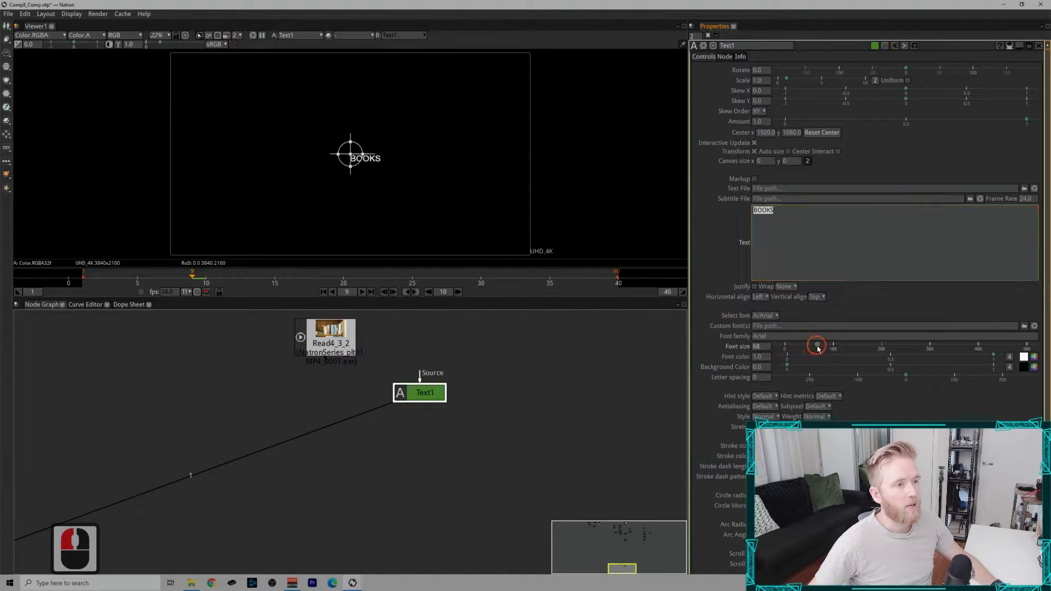
Enlarge the BOOKS text by nudging the Text1 font size value upward.
{"action": "left_click", "coordinate": [423, 380]}
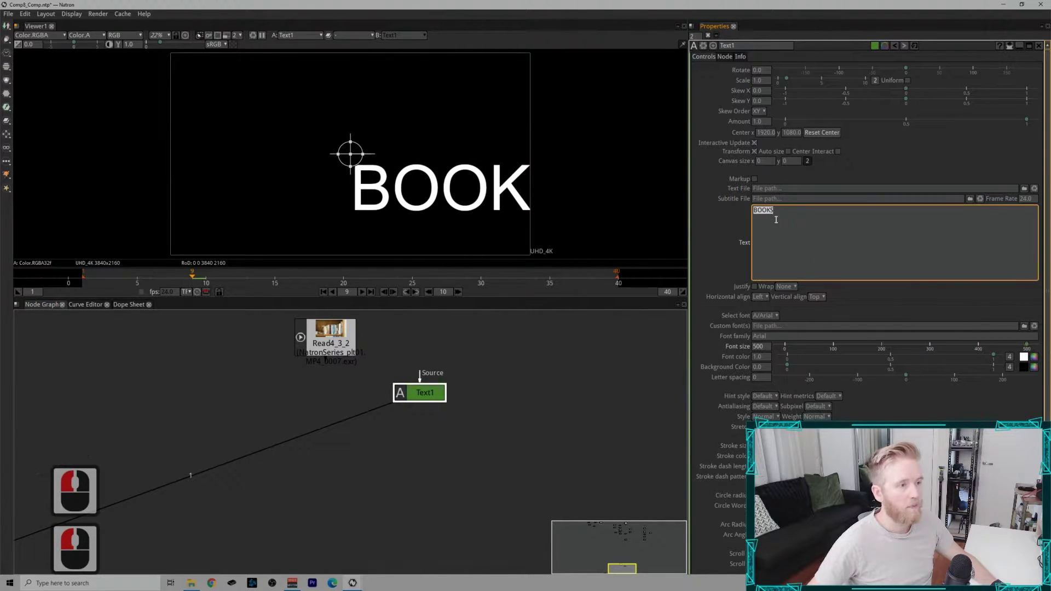
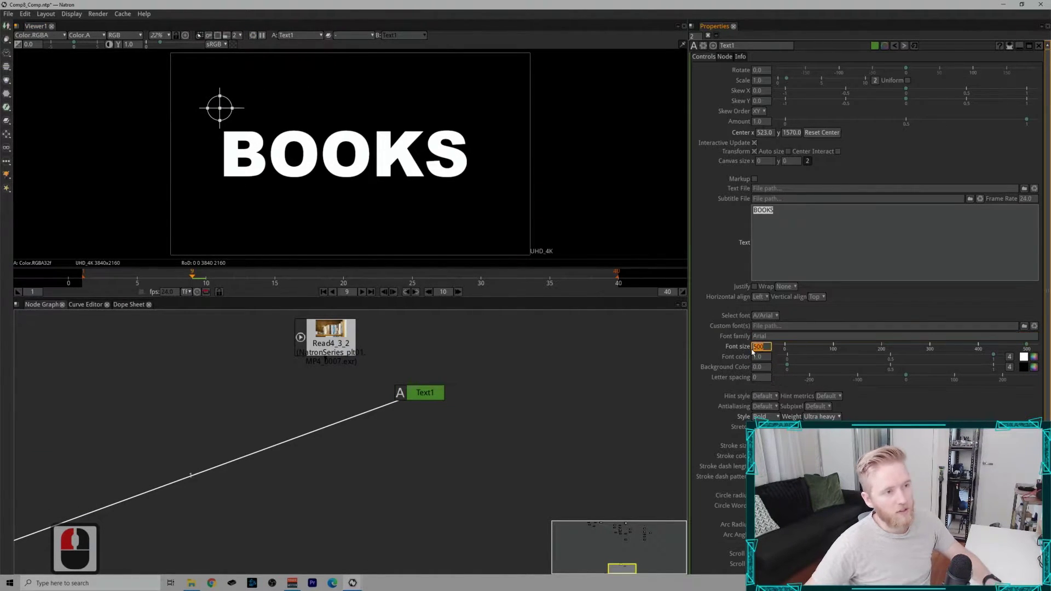
{"action": "left_click", "coordinate": [759, 352]}
{"action": "left_click", "coordinate": [759, 350]}
{"action": "left_click", "coordinate": [759, 348]}
{"action": "scroll", "scroll_direction": "up", "scroll_amount": 3}
{"action": "key", "text": "Up"}
{"action": "key", "text": "Down"}
{"action": "key", "text": "Up"}
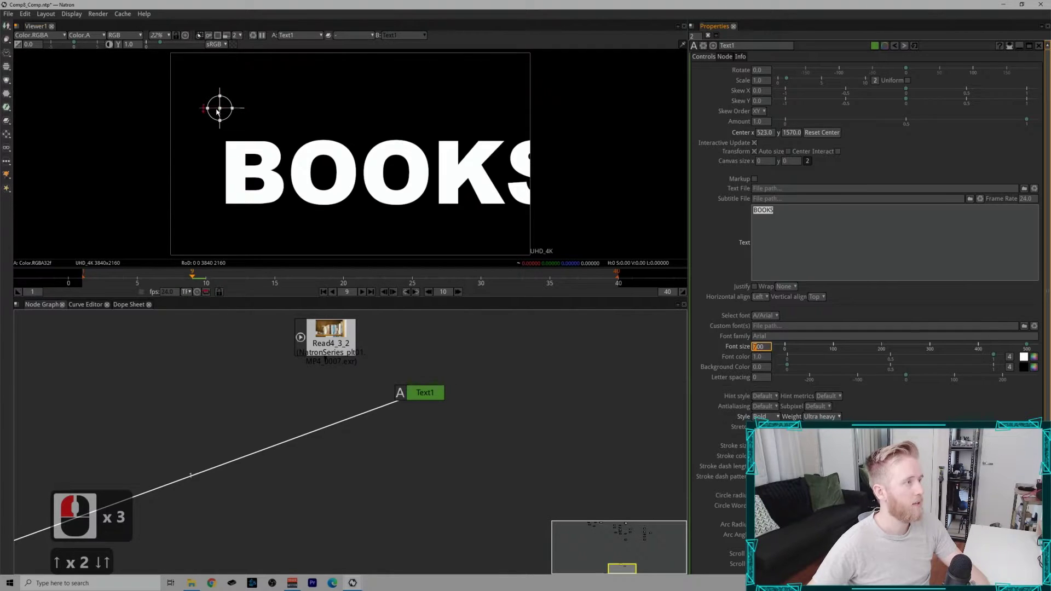
Shift the text further left and set the font size to 650.
{"action": "left_click", "coordinate": [202, 92]}
{"action": "left_click", "coordinate": [763, 349]}
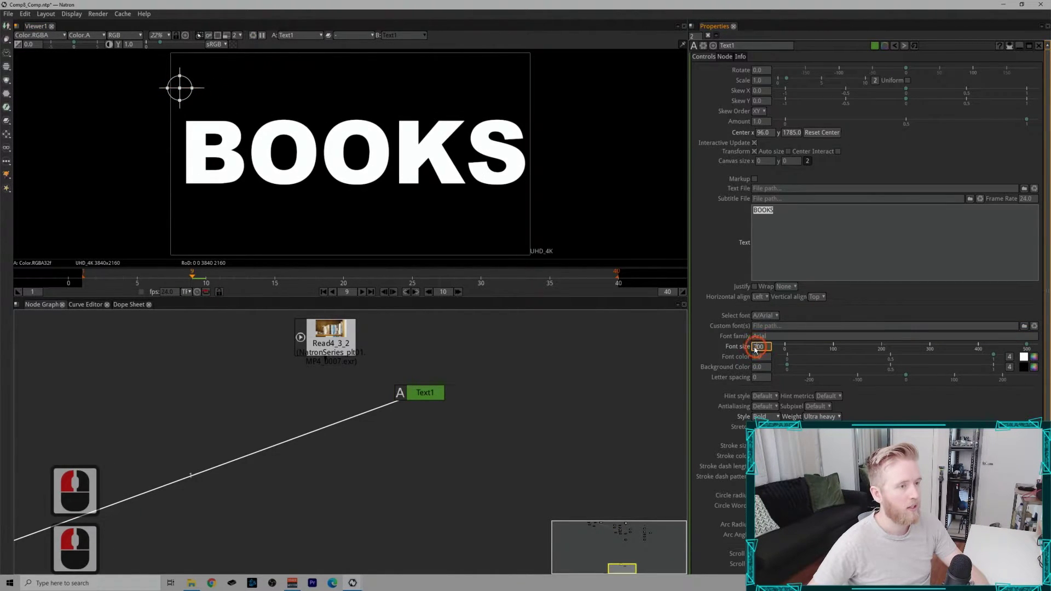
{"action": "left_click", "coordinate": [765, 345]}
{"action": "left_click", "coordinate": [757, 347]}
{"action": "type", "text": "65"}
{"action": "key", "text": "Return"}
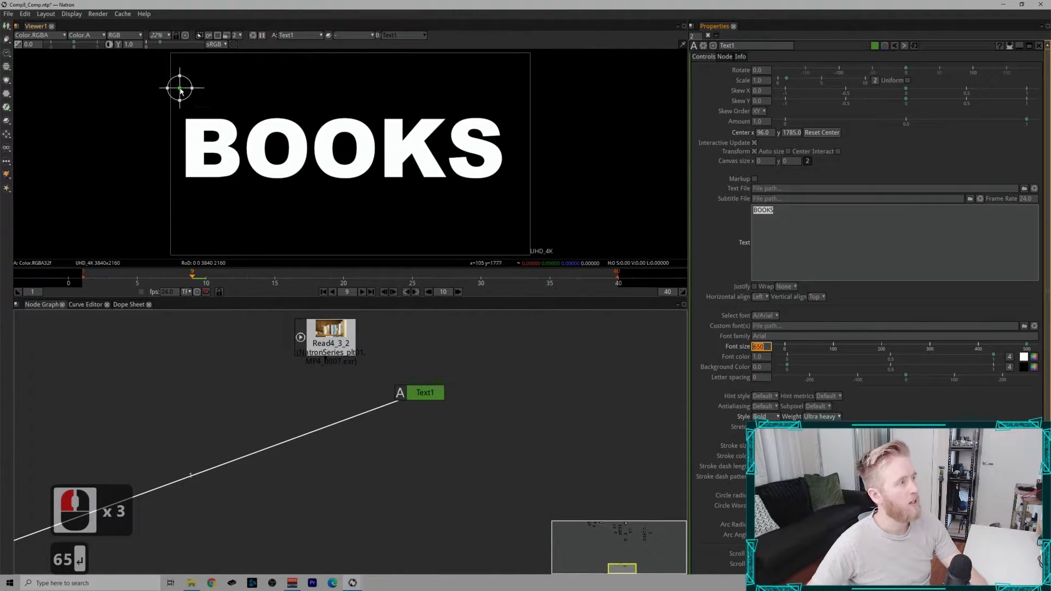
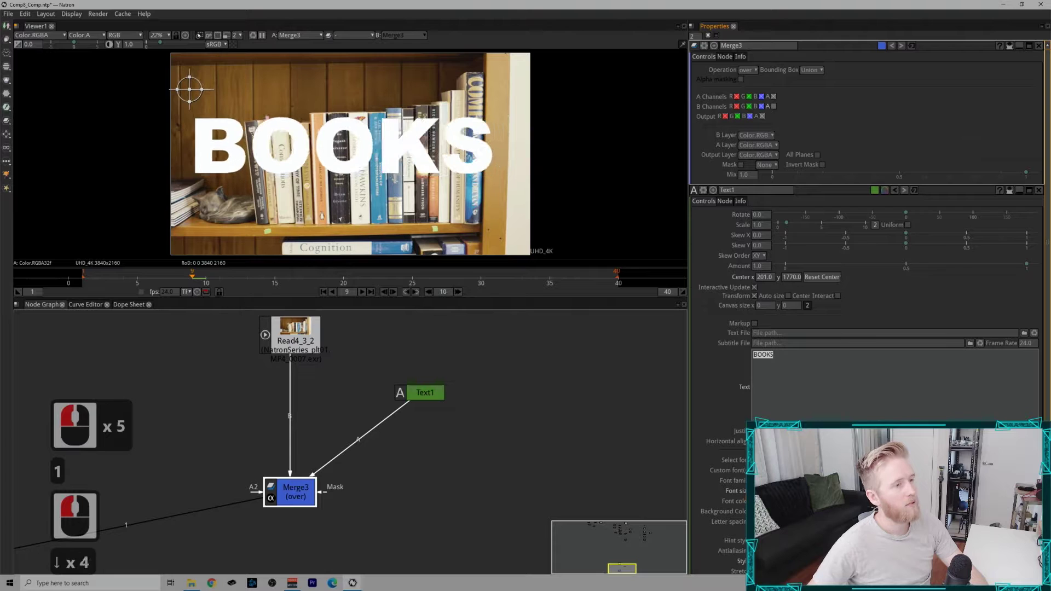
Close the open properties panels and scrub frames to check BOOKS sits over the moving plate.
{"action": "scroll", "scroll_direction": "down", "scroll_amount": 3}
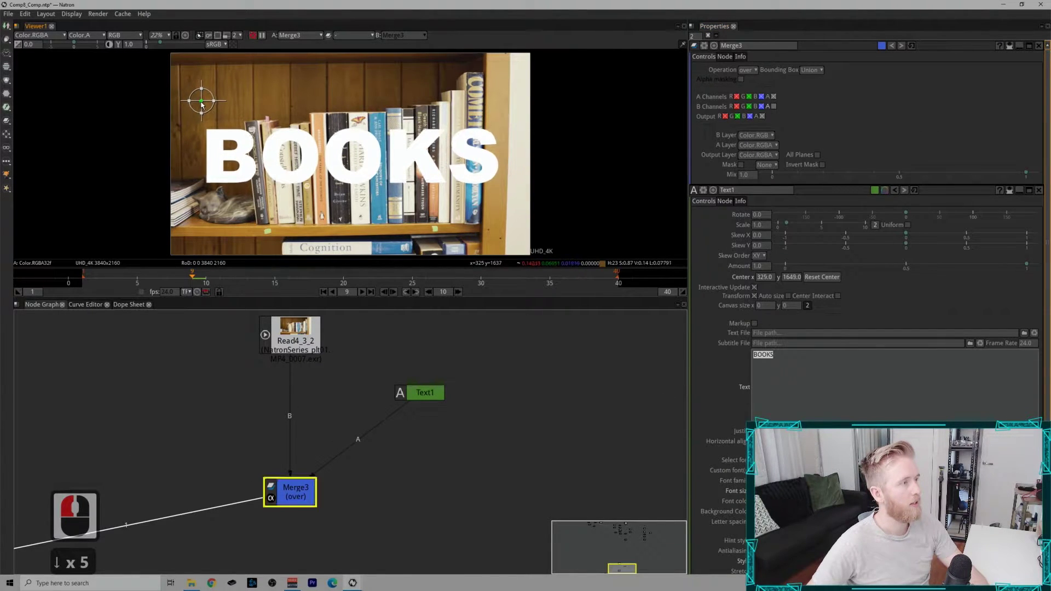
{"action": "left_click", "coordinate": [207, 103]}
{"action": "left_click", "coordinate": [713, 37]}
{"action": "middle_click", "coordinate": [713, 37]}
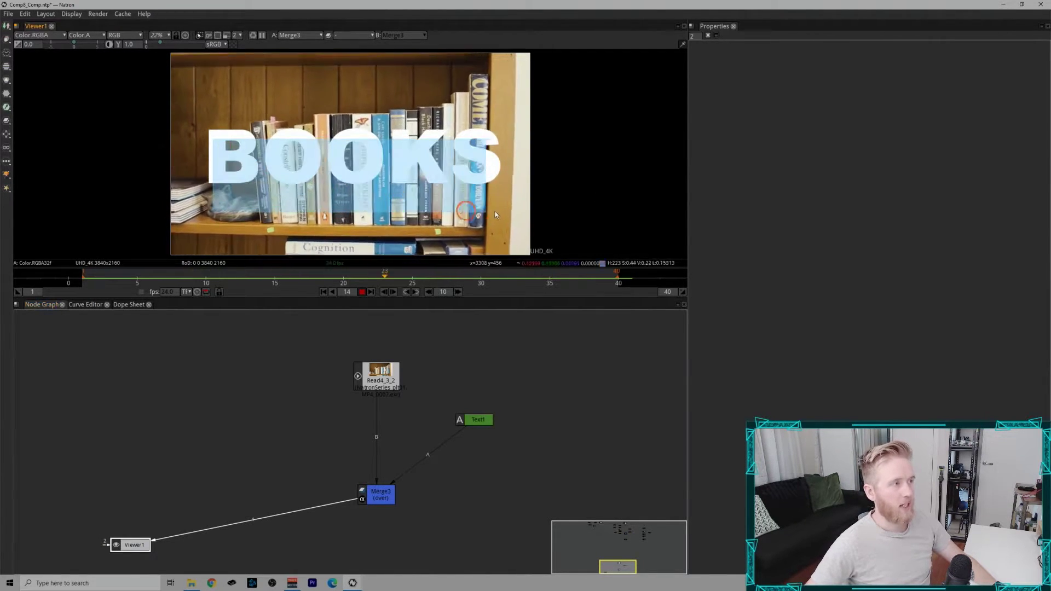
{"action": "left_click", "coordinate": [547, 220]}
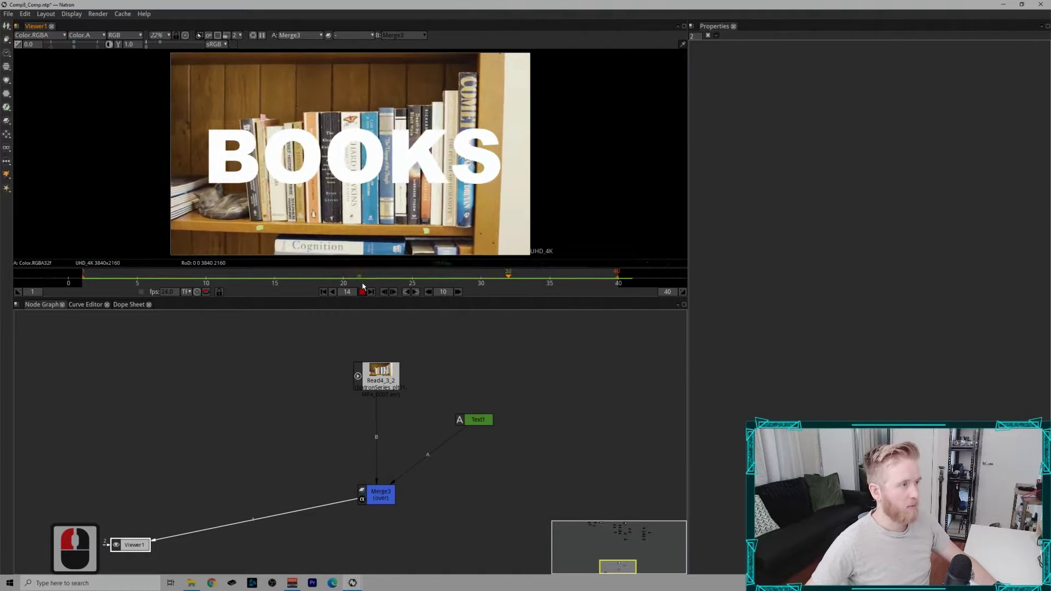
{"action": "left_click", "coordinate": [374, 297]}
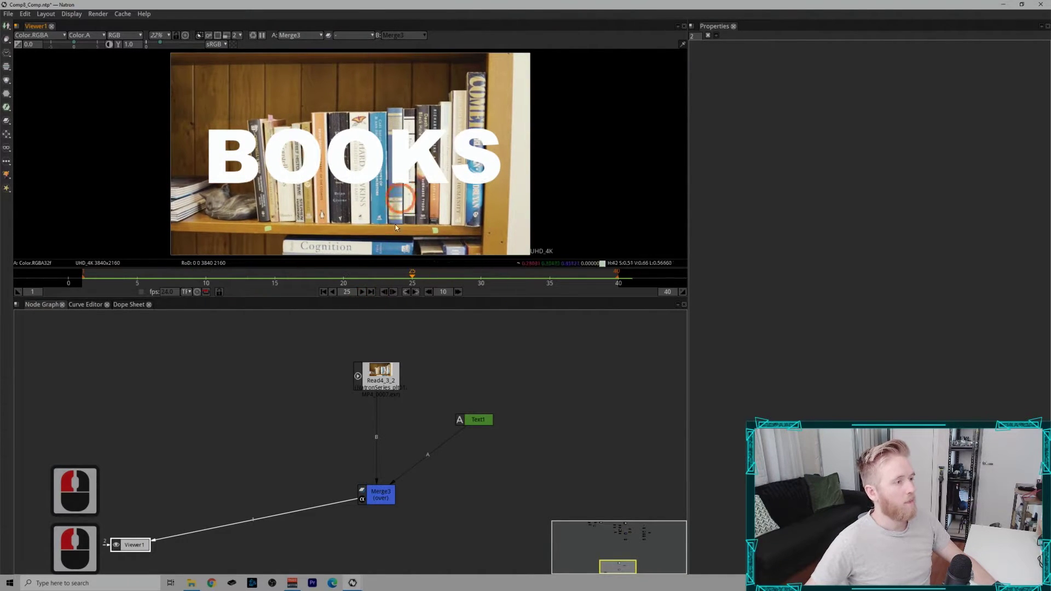
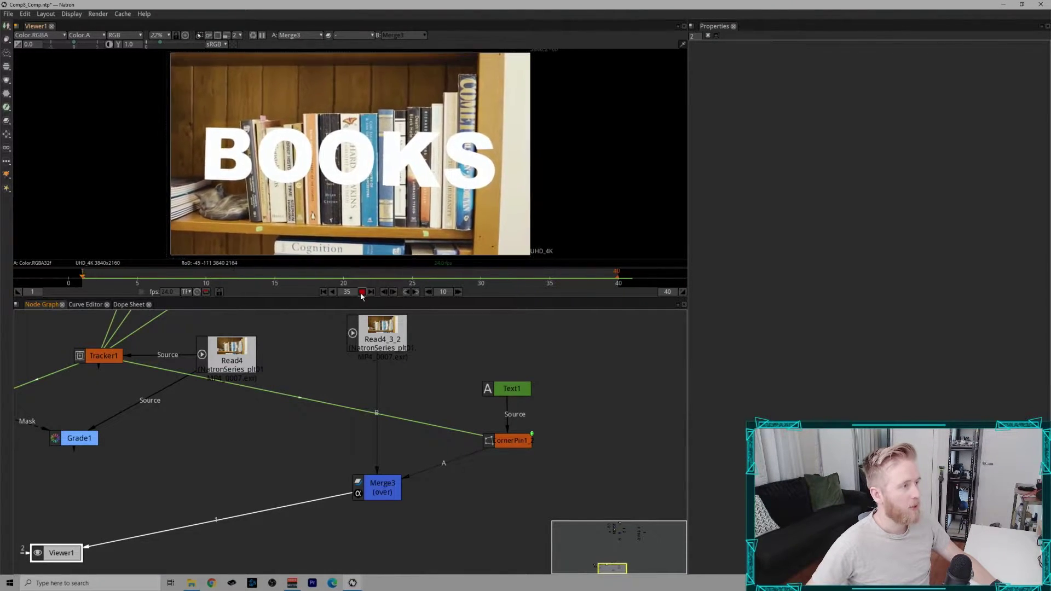
{"action": "left_click", "coordinate": [354, 288]}
{"action": "left_click", "coordinate": [349, 279]}
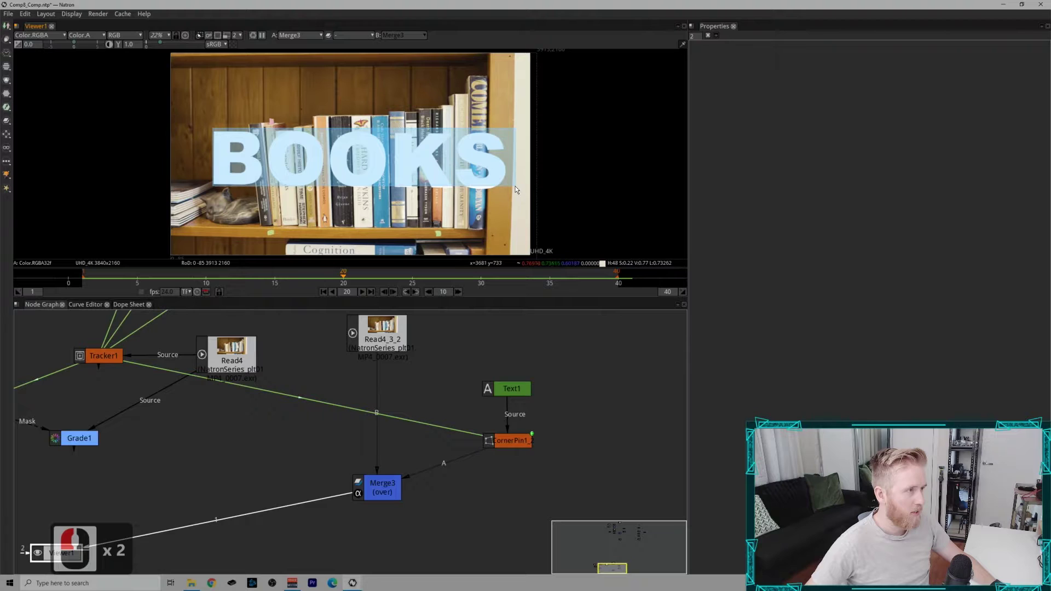
{"action": "left_click", "coordinate": [517, 199]}
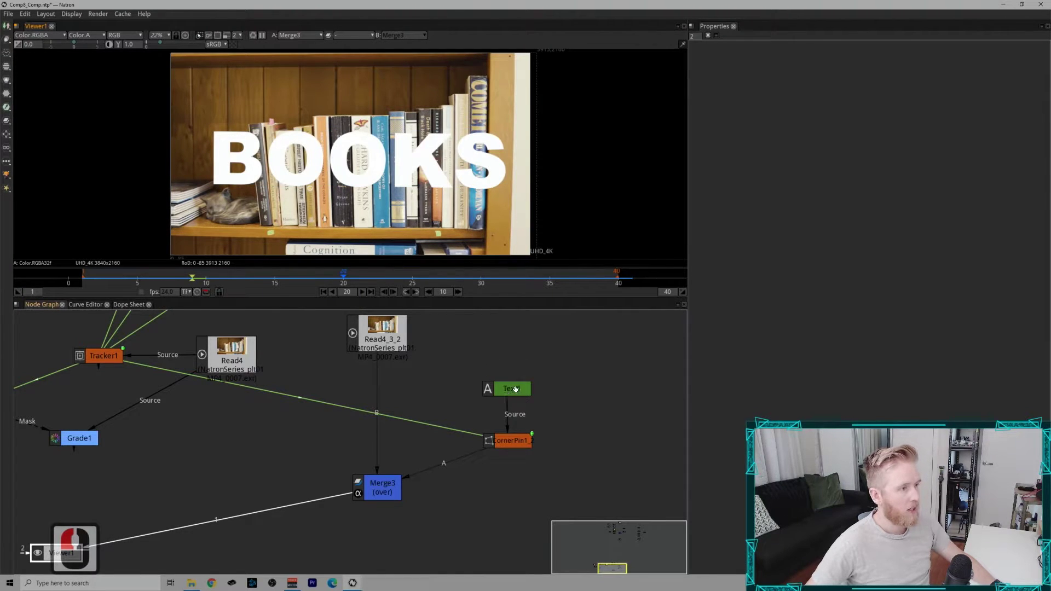
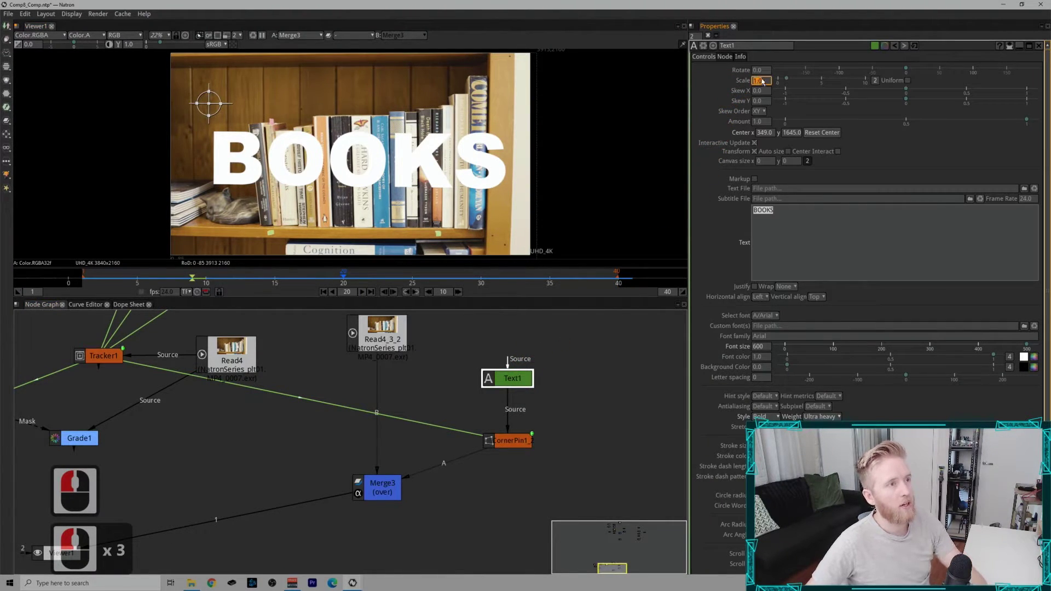
{"action": "left_click", "coordinate": [768, 82]}
{"action": "key", "text": "Left"}
{"action": "key", "text": "Down"}
{"action": "key", "text": "Up"}
{"action": "key", "text": "Left"}
{"action": "left_click", "coordinate": [769, 74]}
{"action": "key", "text": "Left"}
{"action": "key", "text": "Up"}
{"action": "key", "text": "Left"}
{"action": "key", "text": "Left"}
{"action": "key", "text": "Left"}
{"action": "key", "text": "Left"}
{"action": "key", "text": "Left"}
{"action": "key", "text": "Left"}
{"action": "key", "text": "Left"}
{"action": "key", "text": "Left"}
{"action": "key", "text": "Left"}
{"action": "key", "text": "Down"}
{"action": "key", "text": "Up"}
{"action": "key", "text": "Up"}
{"action": "key", "text": "Down"}
{"action": "key", "text": "Down"}
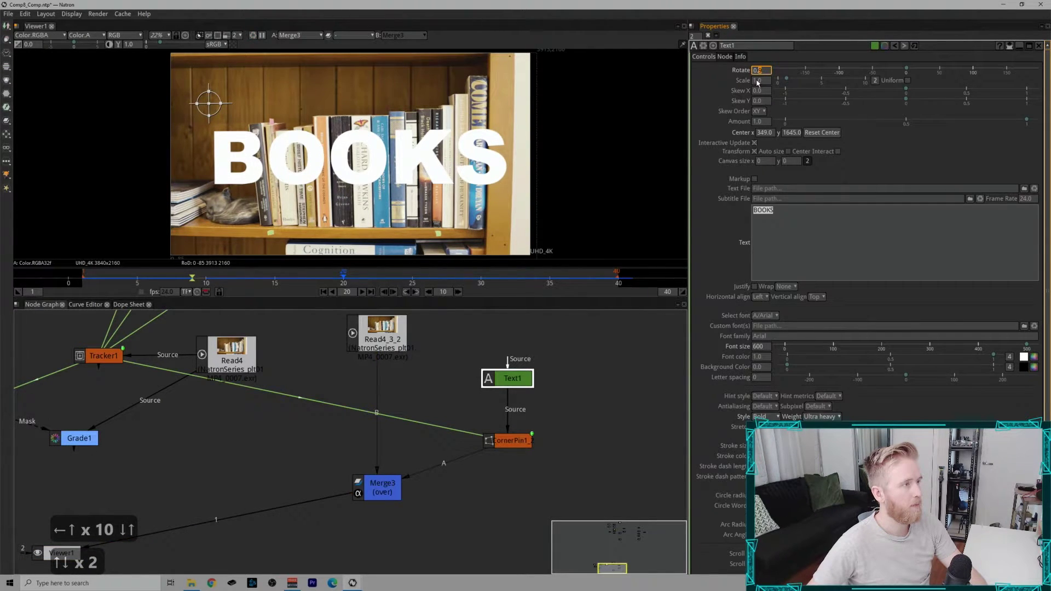
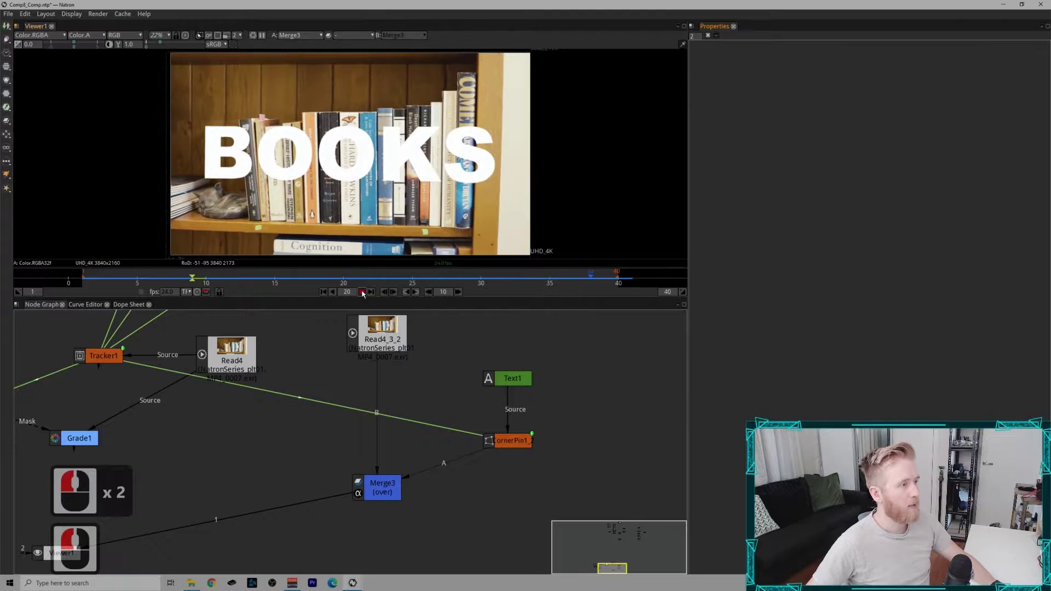
At frame 30, add Transform1 after the corner pin and raise its scale slightly.
{"action": "double_click", "coordinate": [366, 294]}
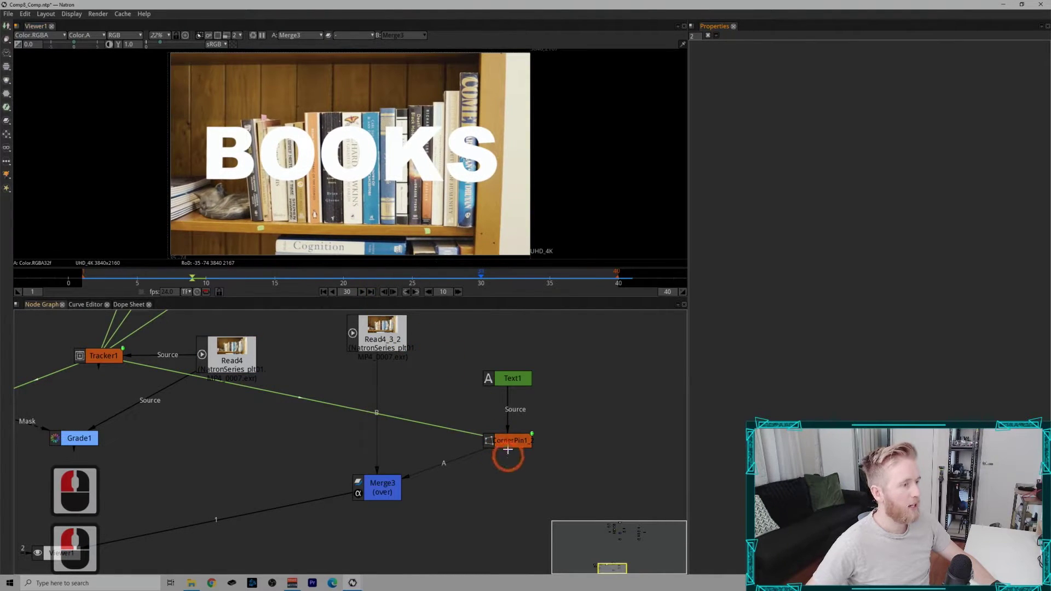
{"action": "left_click", "coordinate": [510, 429]}
{"action": "key", "text": "t"}
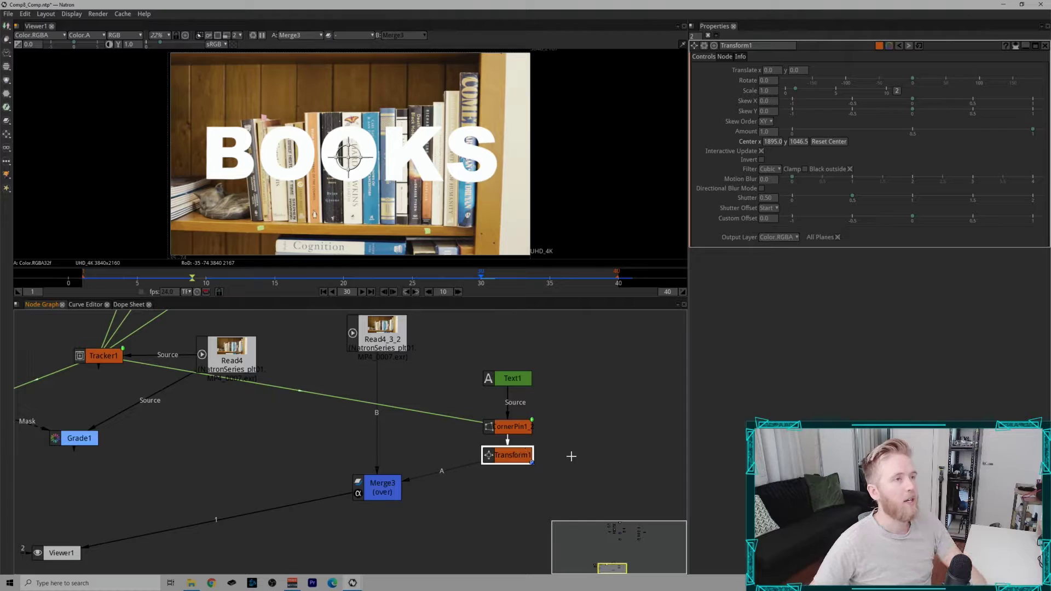
{"action": "left_click", "coordinate": [775, 95]}
{"action": "key", "text": "Left"}
{"action": "key", "text": "Up"}
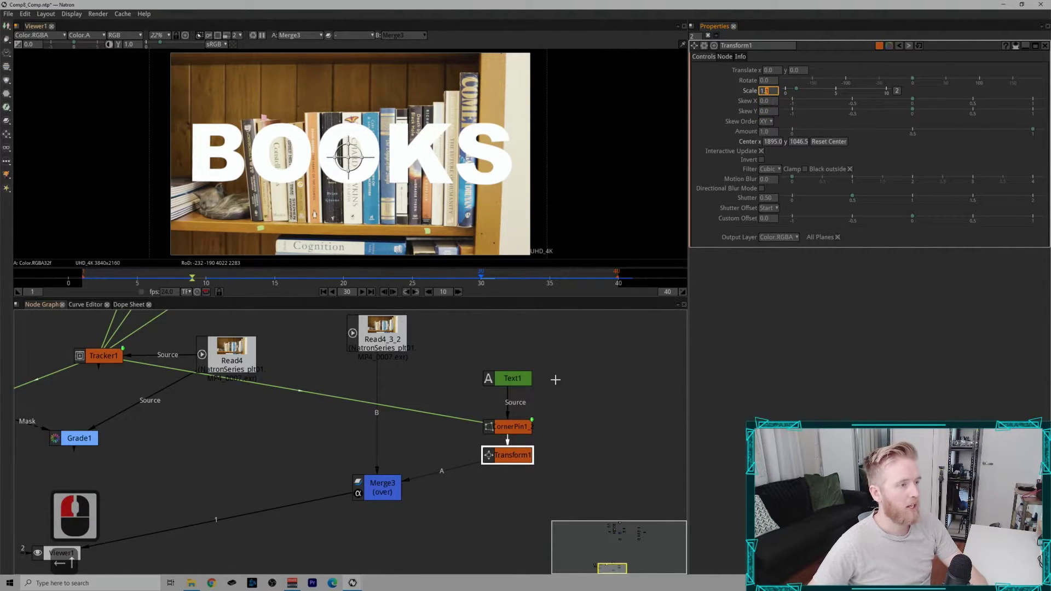
Compare the text with and without the transform, refine the scale and close Transform1's settings.
{"action": "left_click", "coordinate": [529, 424]}
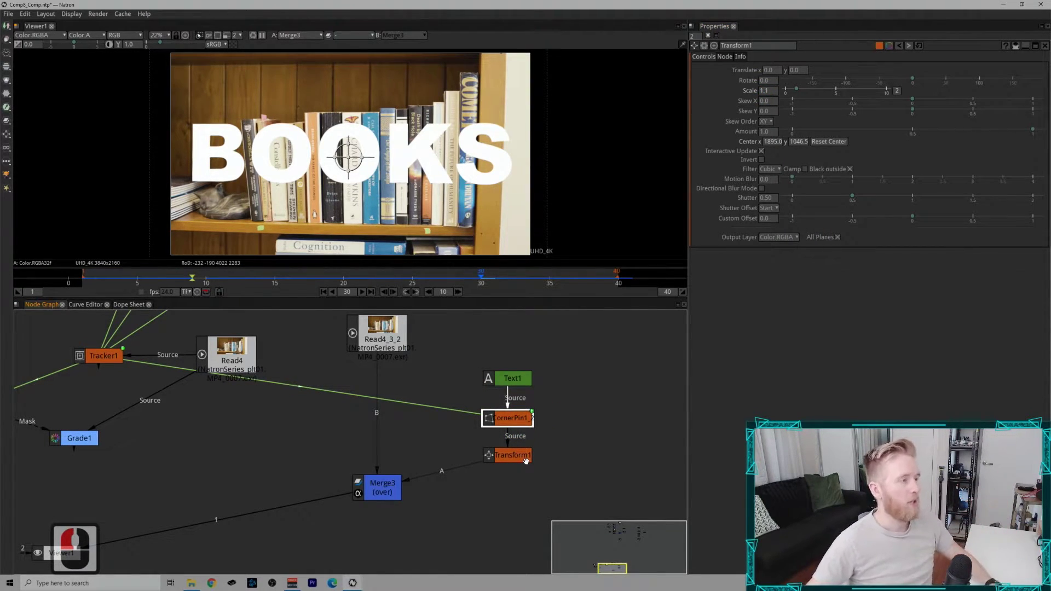
{"action": "left_click", "coordinate": [373, 285]}
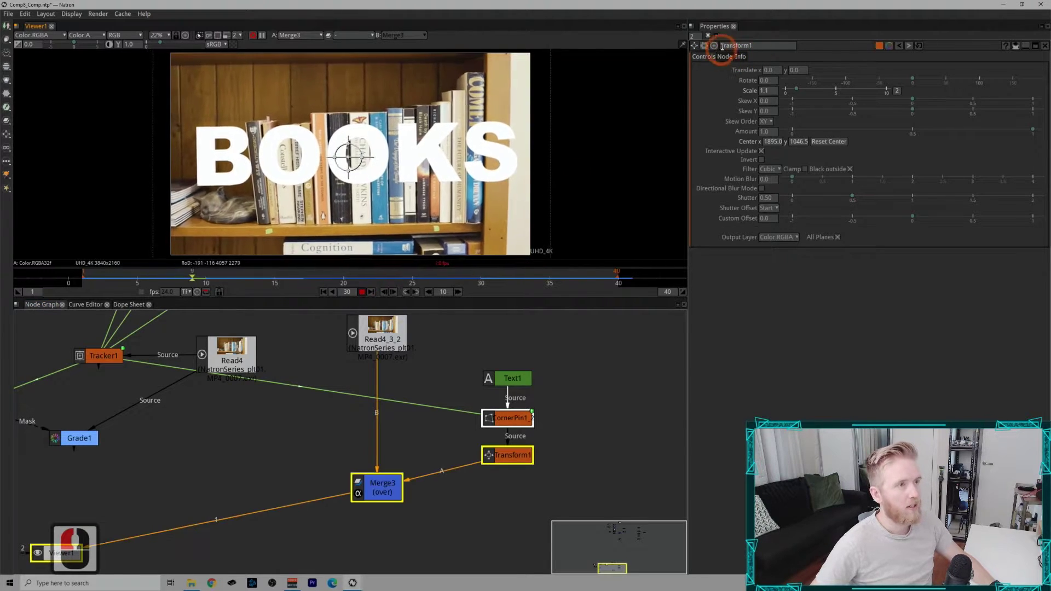
{"action": "left_click", "coordinate": [714, 35]}
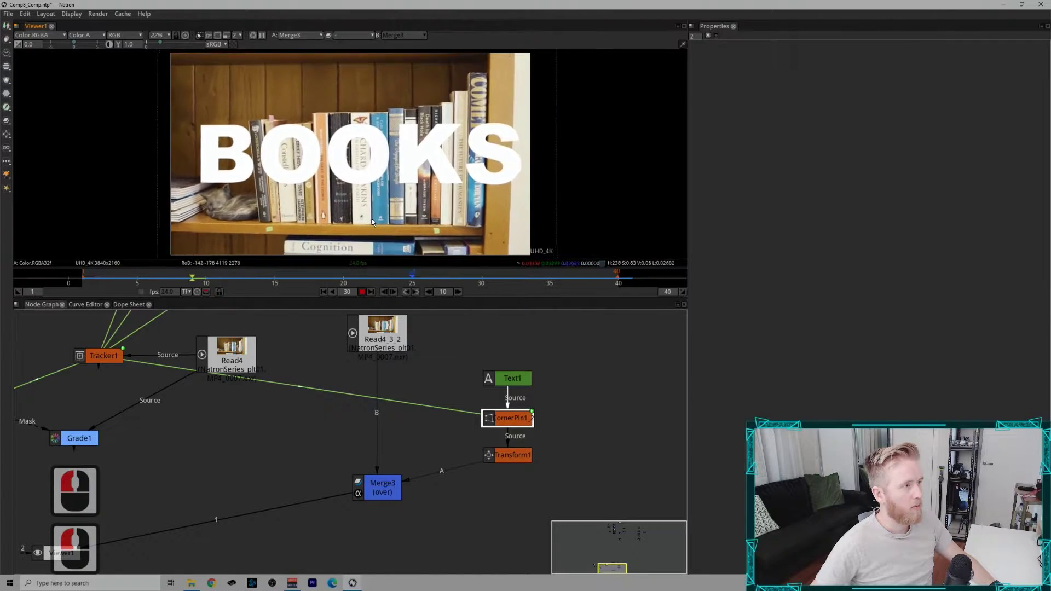
{"action": "key", "text": "t"}
{"action": "key", "text": "Up"}
{"action": "left_click", "coordinate": [377, 223]}
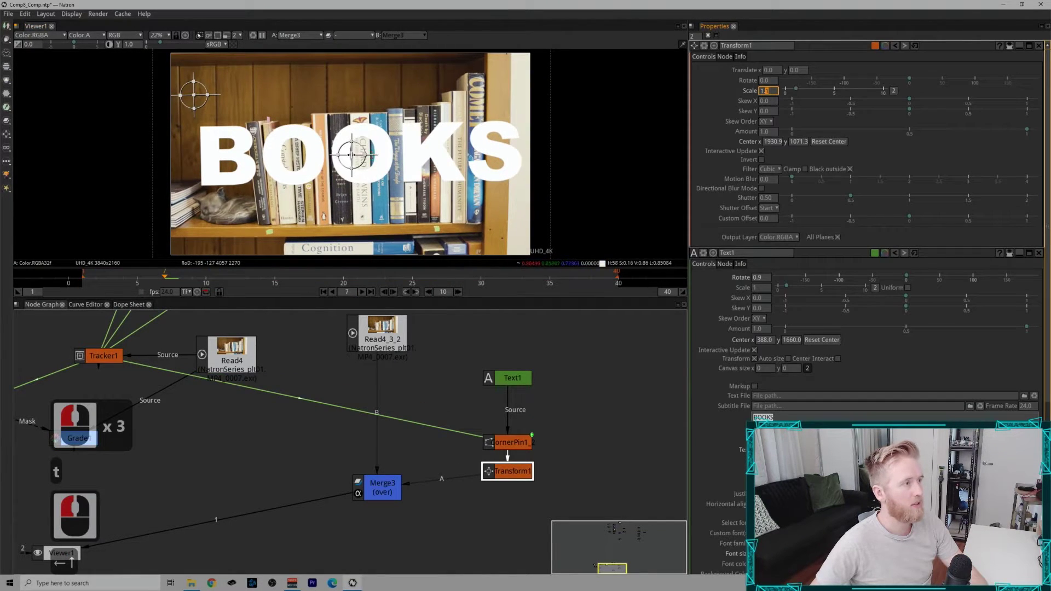
{"action": "left_click", "coordinate": [710, 40]}
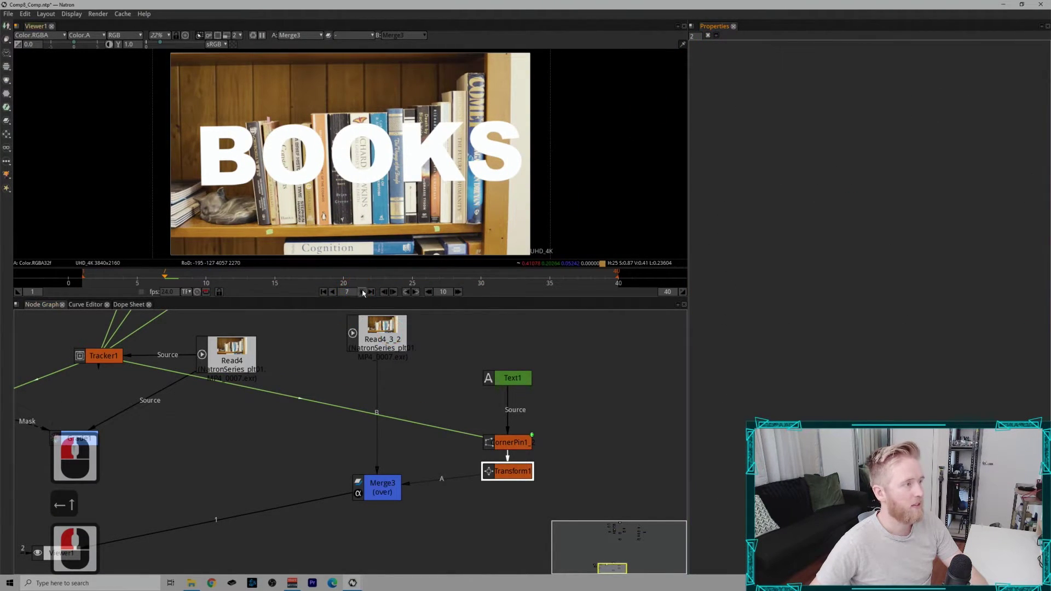
Play the shot to check the tracking, then stop and return to frame 1.
{"action": "left_click", "coordinate": [370, 294]}
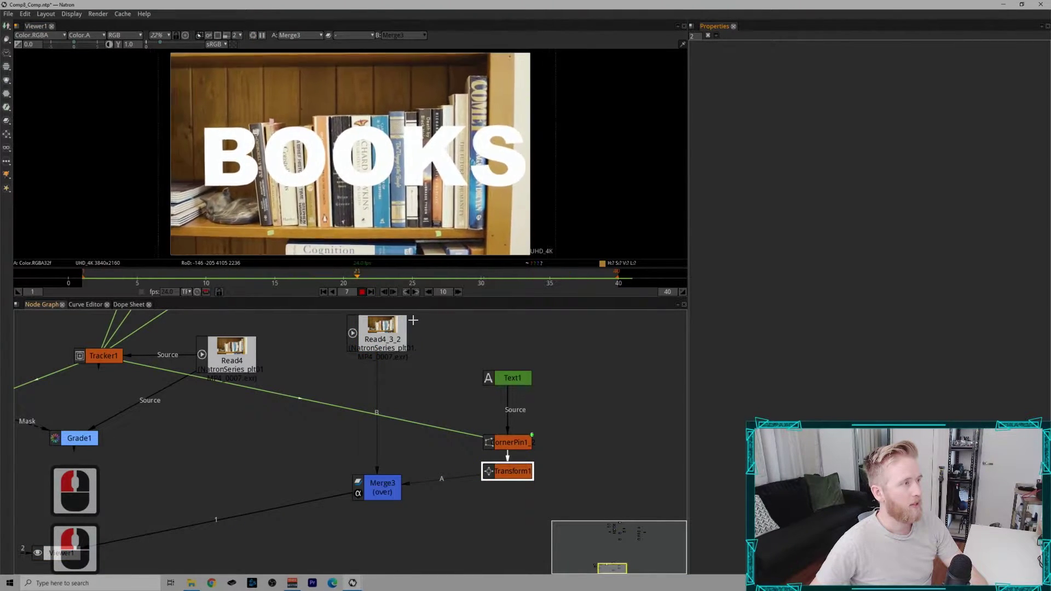
{"action": "left_click", "coordinate": [370, 295]}
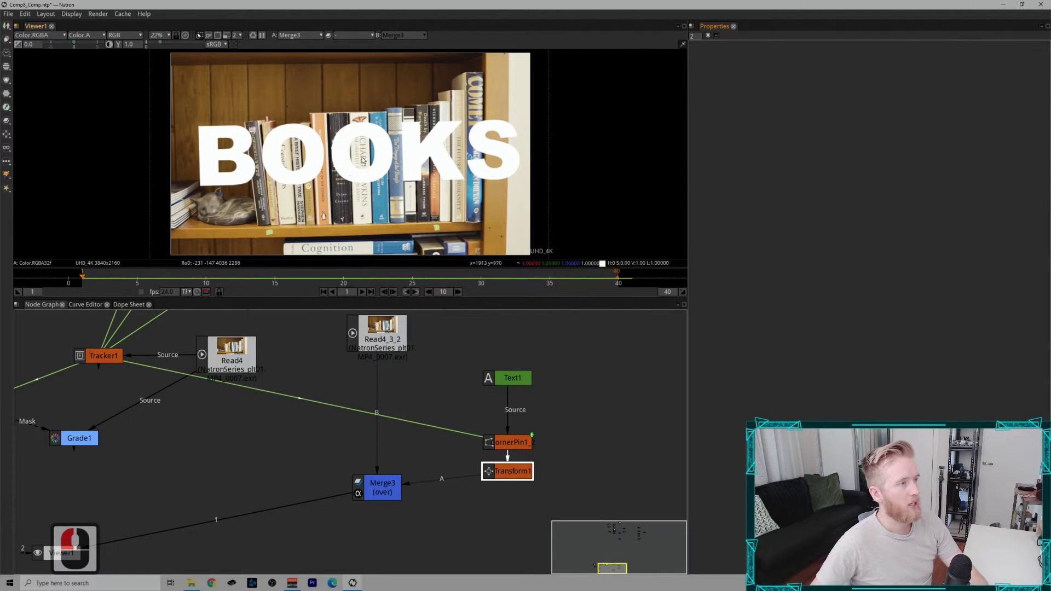
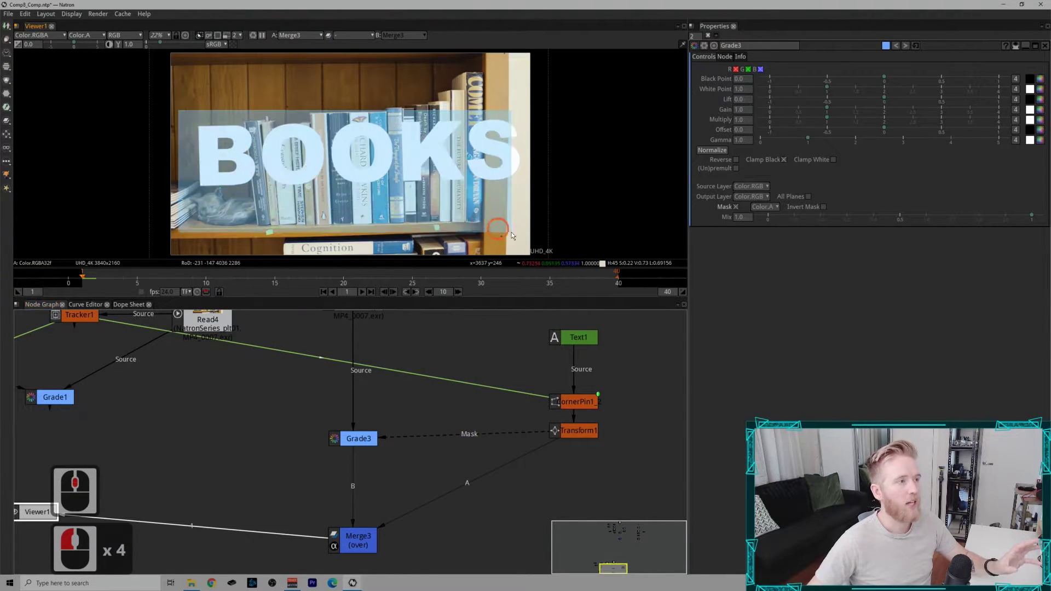
Lower the shadow Grade's Multiply to about 0.68 to darken the BOOKS shape on the plate.
{"action": "left_click", "coordinate": [561, 203]}
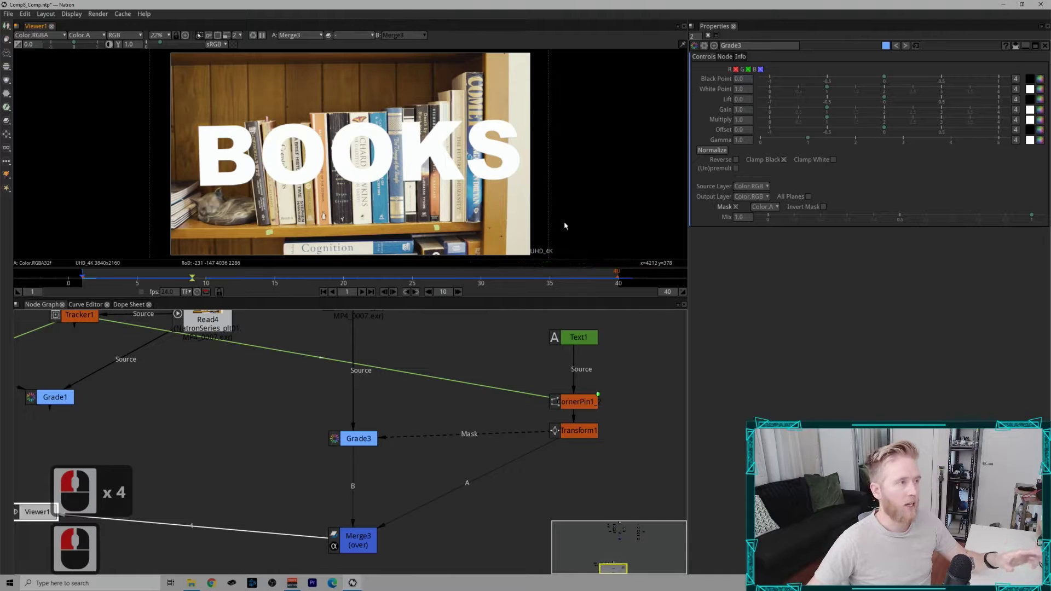
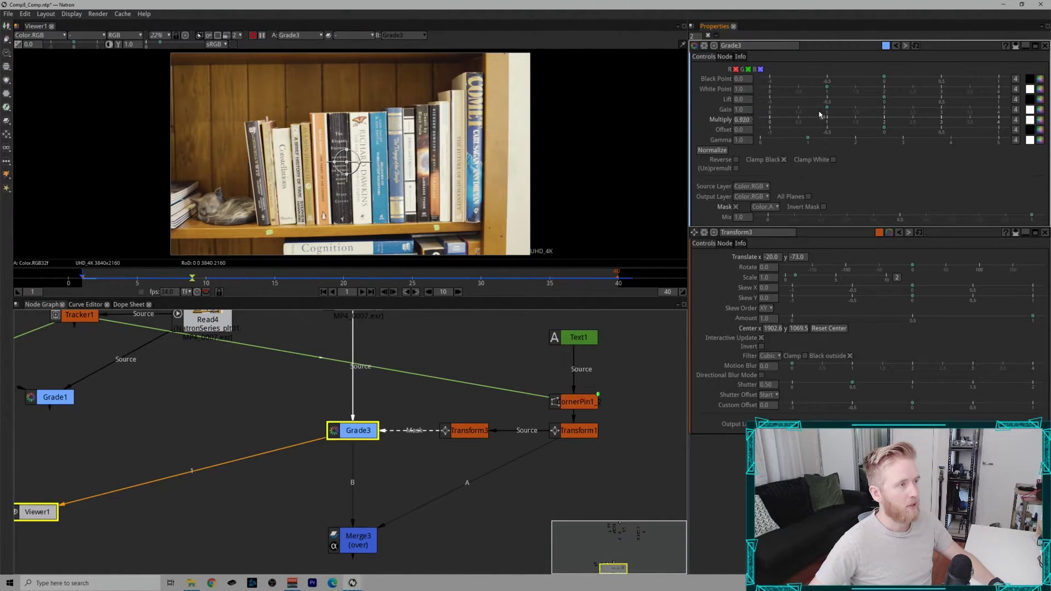
{"action": "left_click", "coordinate": [811, 105]}
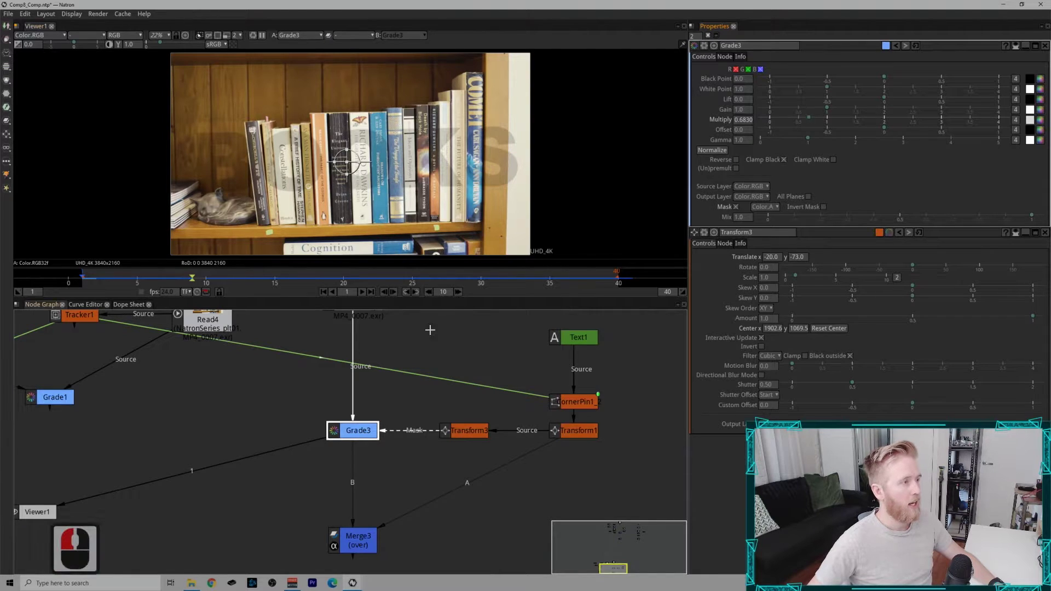
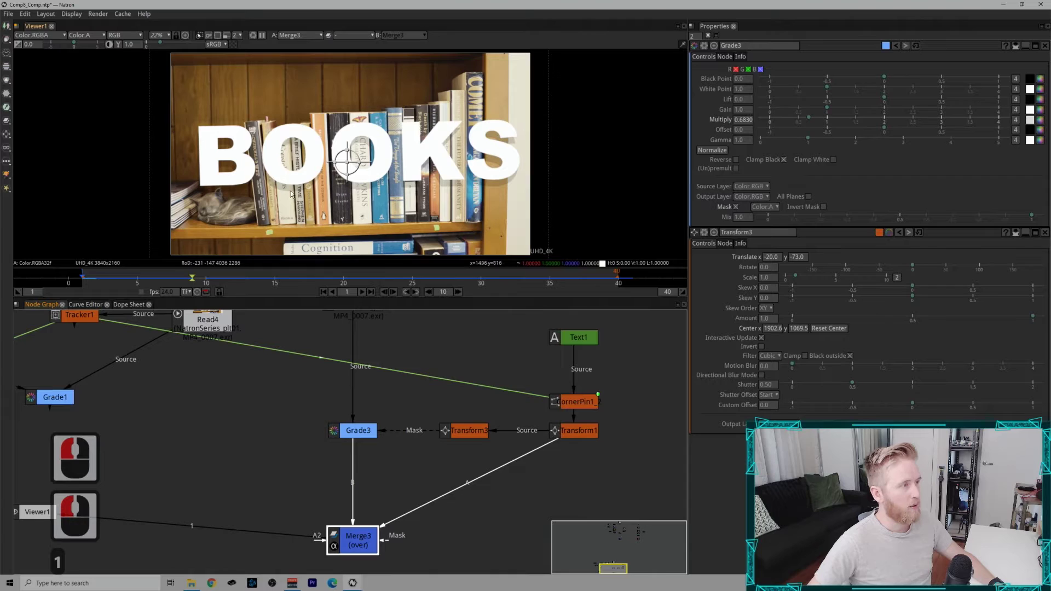
Insert a Blur node after the Transform3 shadow copy and set an initial blur size.
{"action": "left_click", "coordinate": [460, 426]}
{"action": "key", "text": "b"}
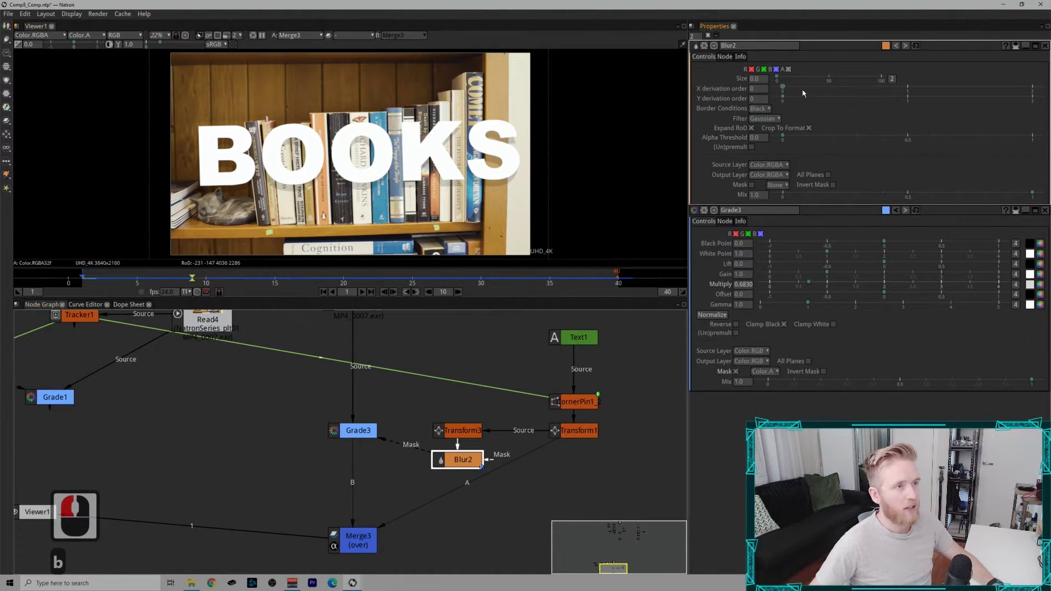
{"action": "left_click", "coordinate": [735, 115]}
{"action": "left_click", "coordinate": [617, 153]}
{"action": "middle_click", "coordinate": [597, 157]}
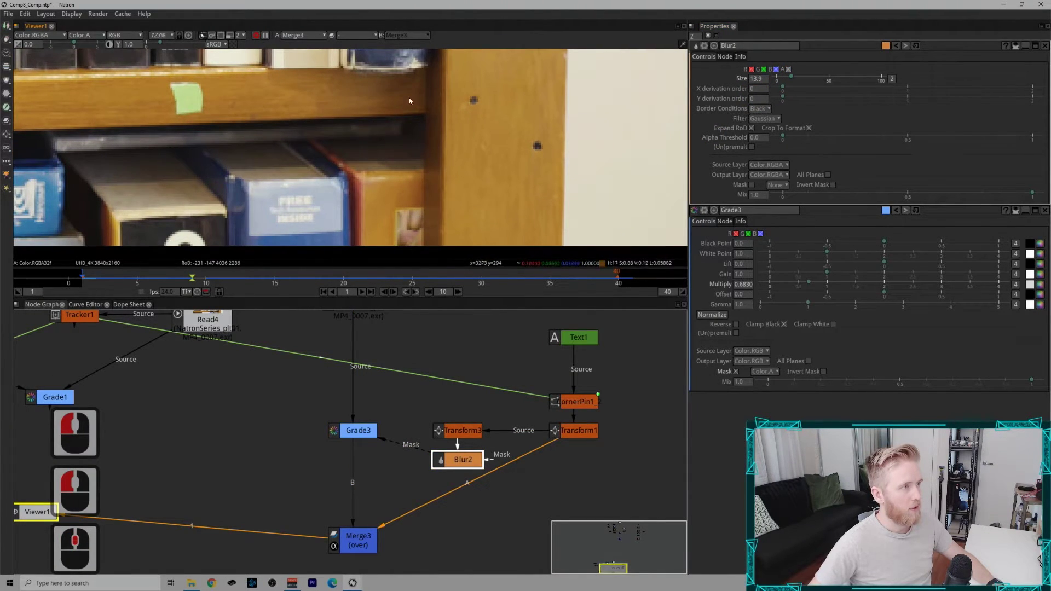
{"action": "middle_click", "coordinate": [312, 164]}
{"action": "middle_click", "coordinate": [459, 237]}
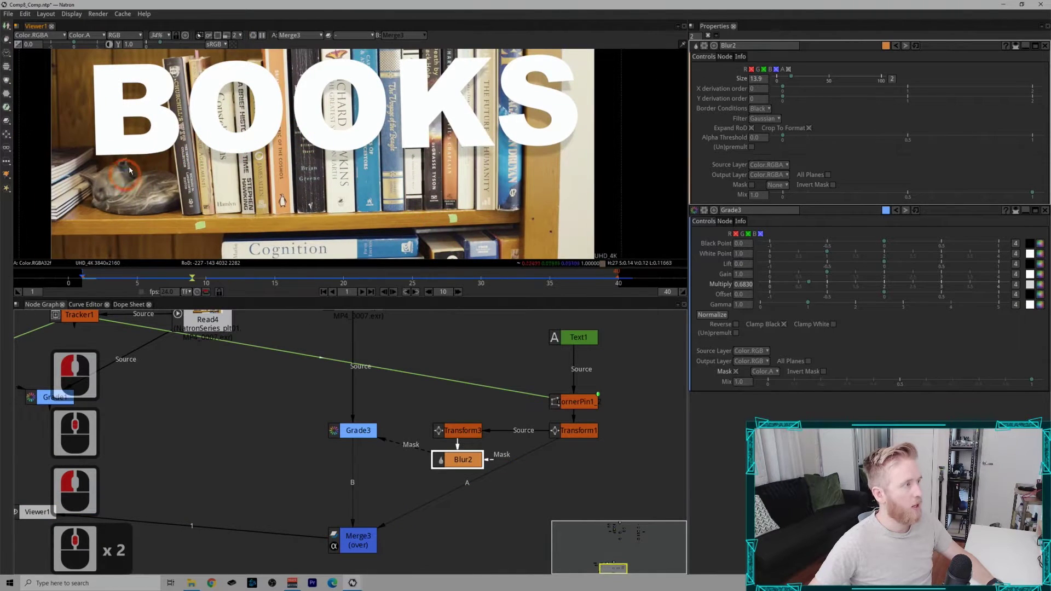
View the full composite and raise Blur2's size to about 41, inspecting the shadow edge.
{"action": "left_click", "coordinate": [301, 173]}
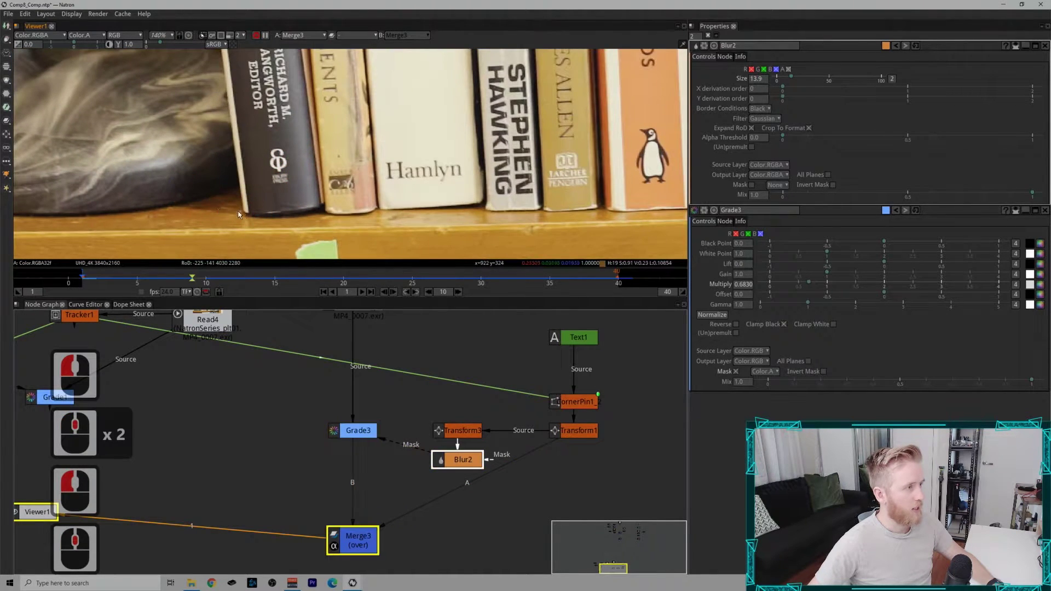
{"action": "left_click", "coordinate": [274, 210]}
{"action": "left_click", "coordinate": [239, 242]}
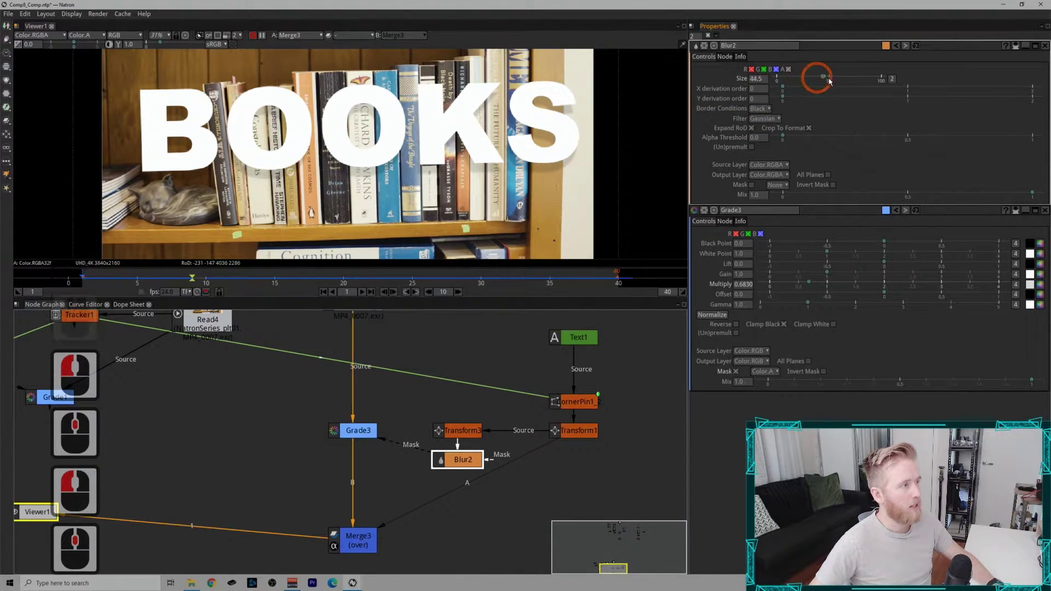
{"action": "left_click", "coordinate": [821, 80]}
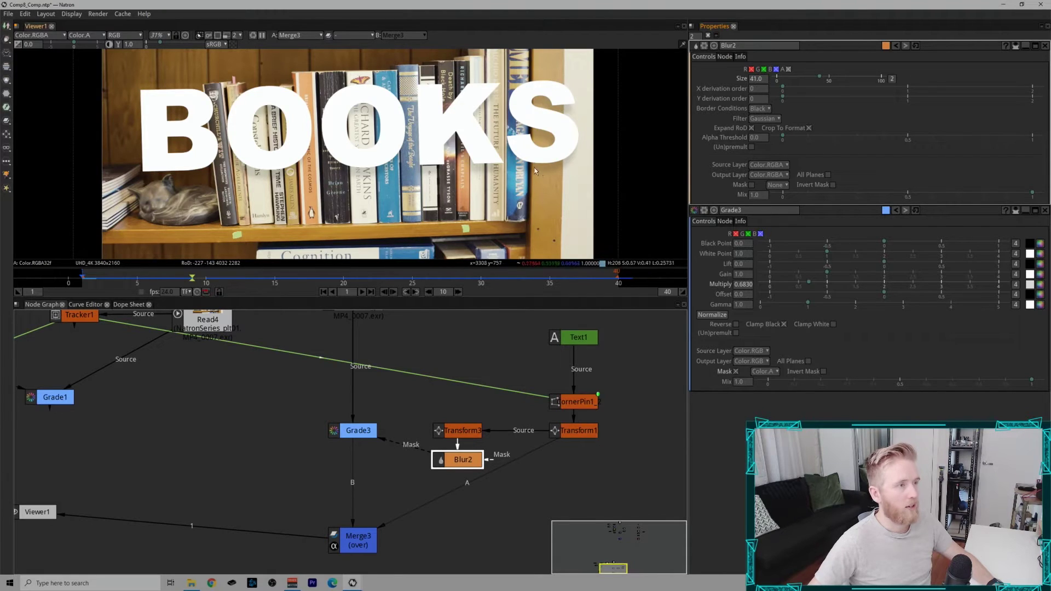
{"action": "left_click", "coordinate": [641, 131]}
{"action": "middle_click", "coordinate": [618, 142]}
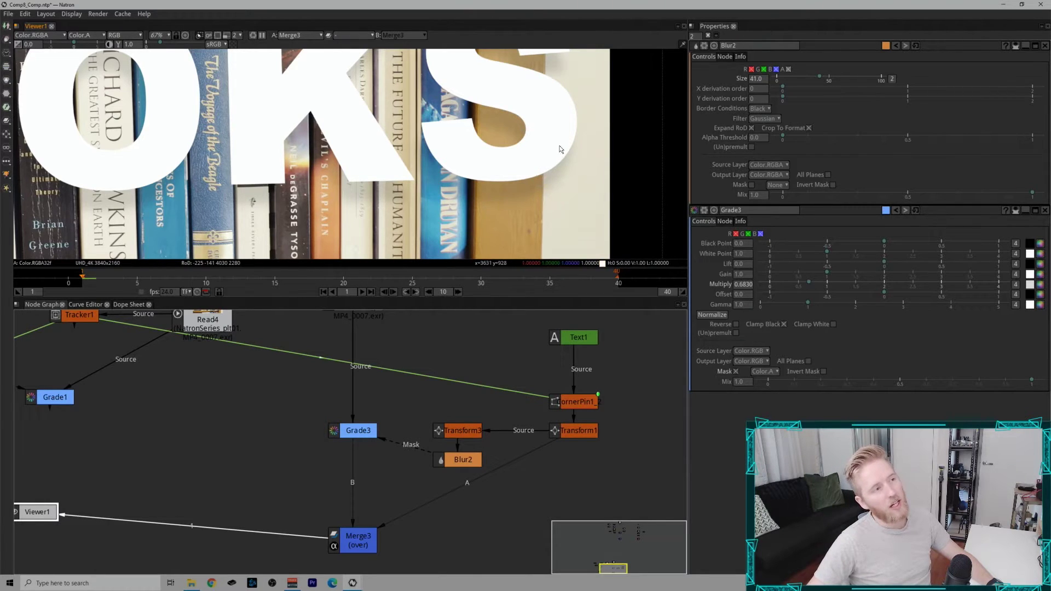
{"action": "left_click", "coordinate": [524, 160]}
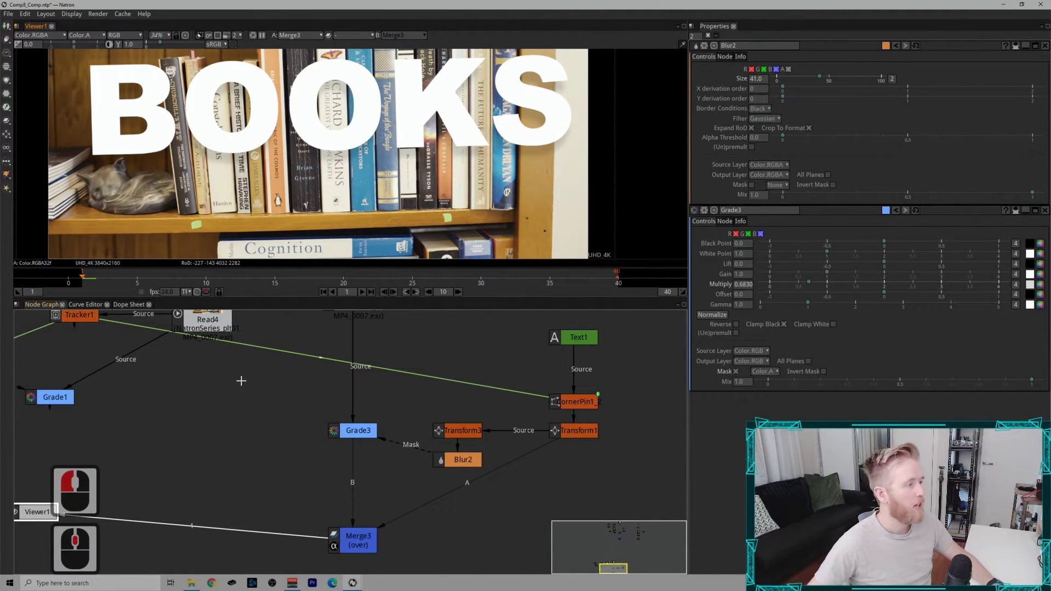
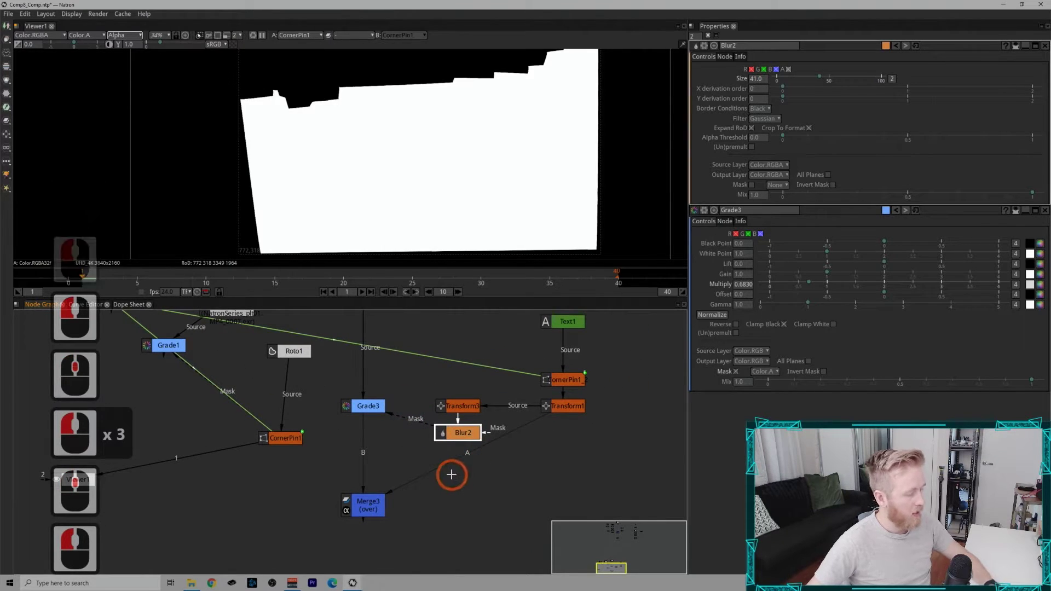
Add a Merge4 node with the Blur2 shadow matte on its B input and view the matte.
{"action": "key", "text": "m"}
{"action": "left_click", "coordinate": [457, 482]}
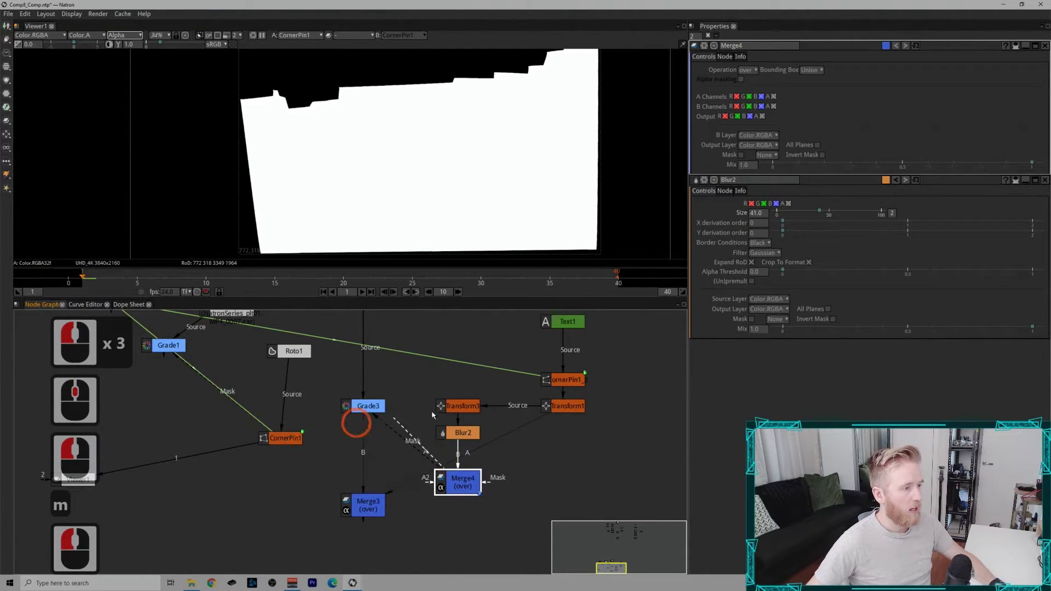
{"action": "double_click", "coordinate": [438, 436]}
{"action": "key", "text": "1"}
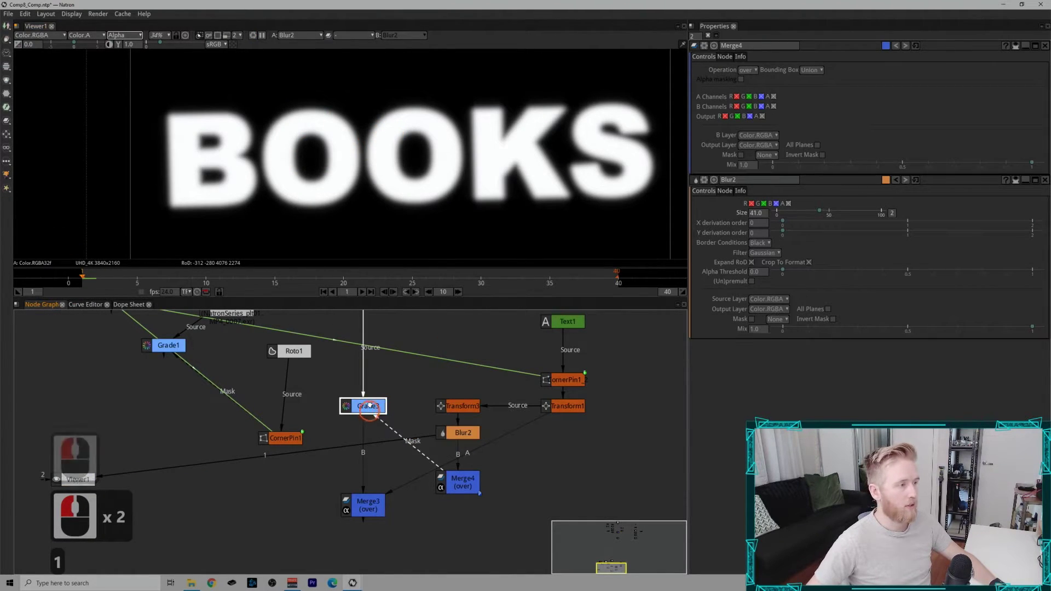
Connect the books' CornerPin1 roto matte into Merge4's A input ahead of Grade3's mask.
{"action": "left_click", "coordinate": [417, 437]}
{"action": "left_click", "coordinate": [467, 440]}
{"action": "key", "text": "1"}
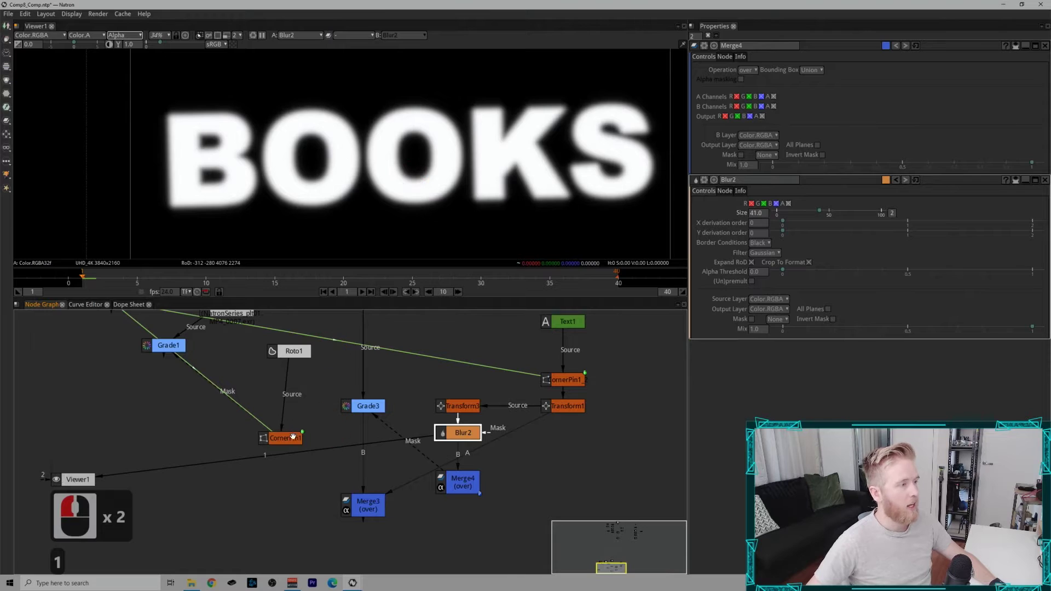
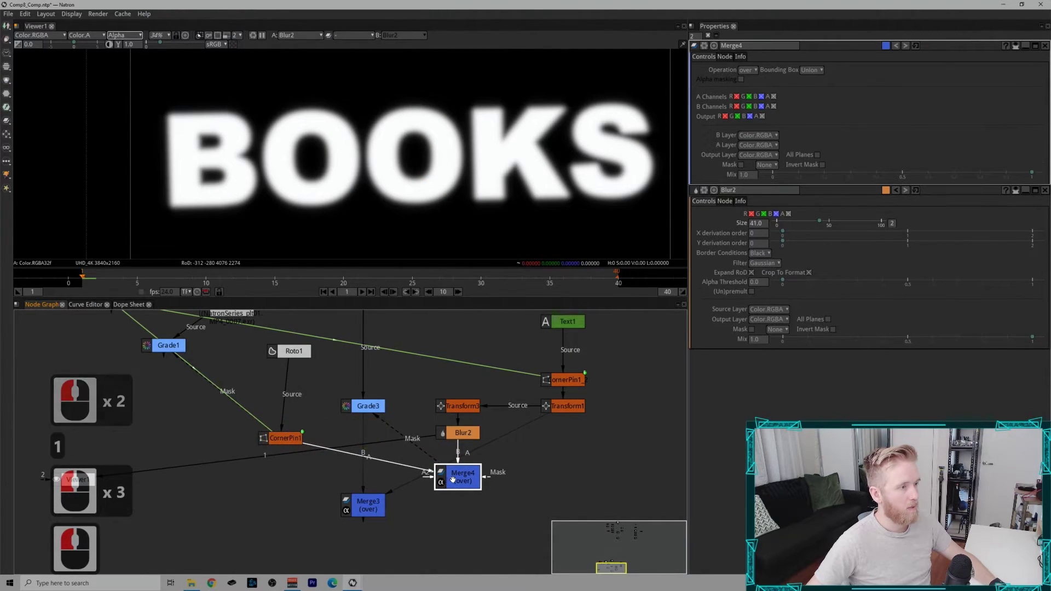
{"action": "left_click", "coordinate": [462, 484]}
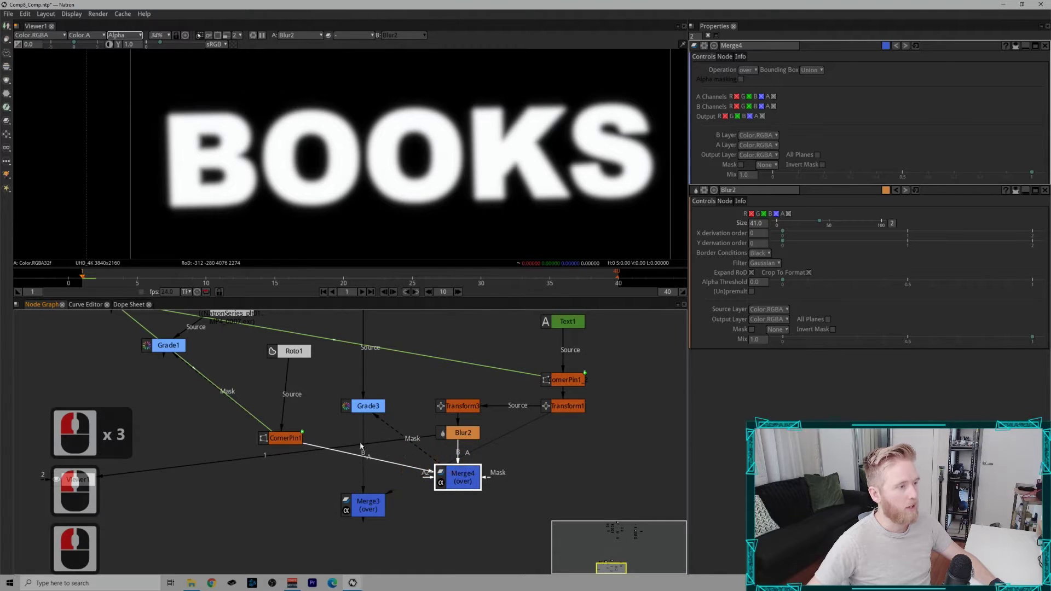
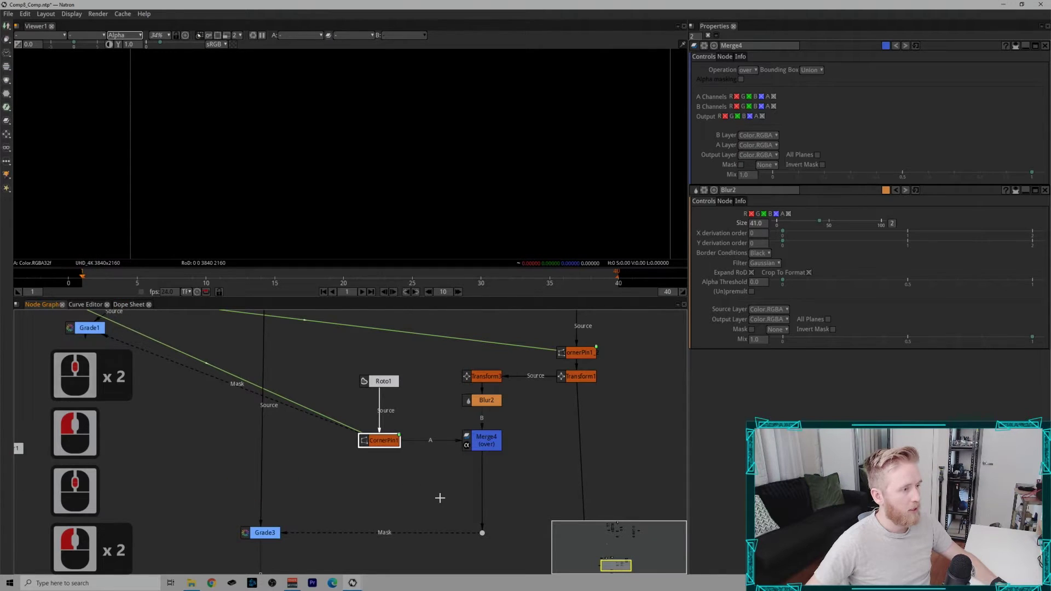
View Grade3 and set Merge4's operation to mask so the shadow only falls on the books.
{"action": "left_click", "coordinate": [276, 527]}
{"action": "key", "text": "1"}
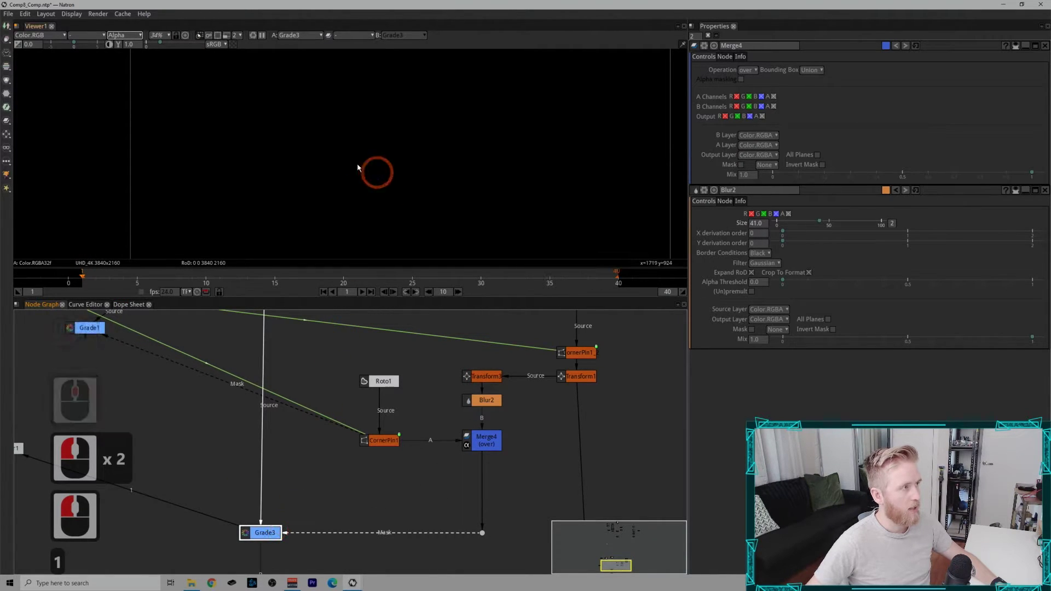
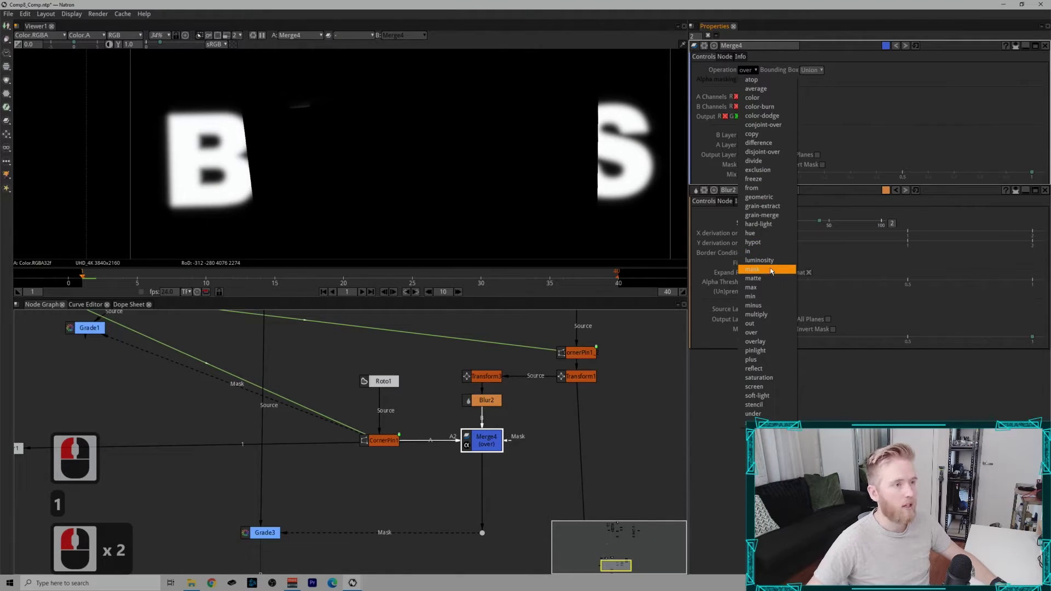
{"action": "left_click", "coordinate": [813, 270]}
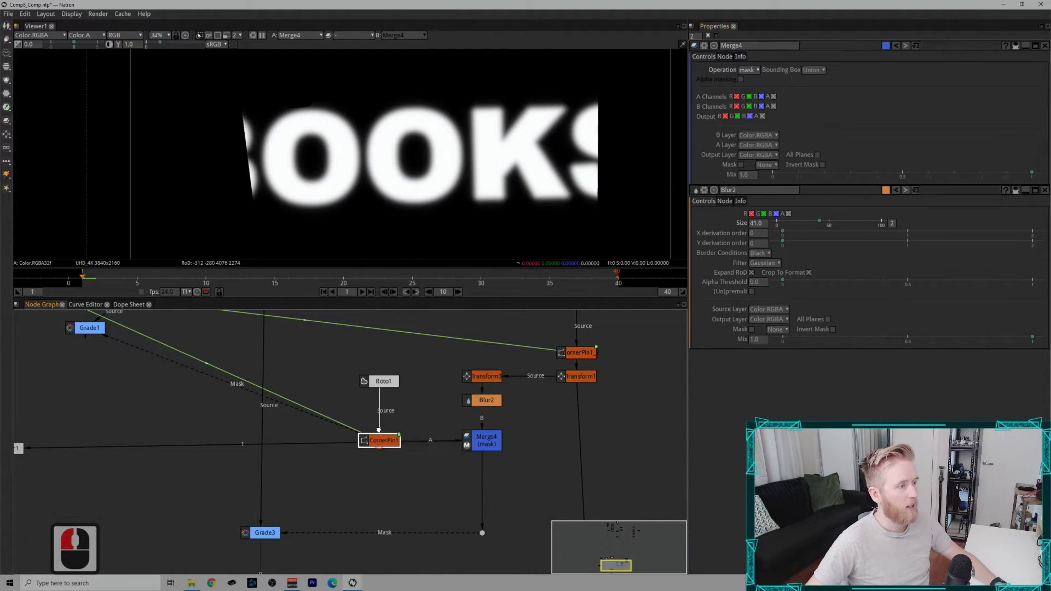
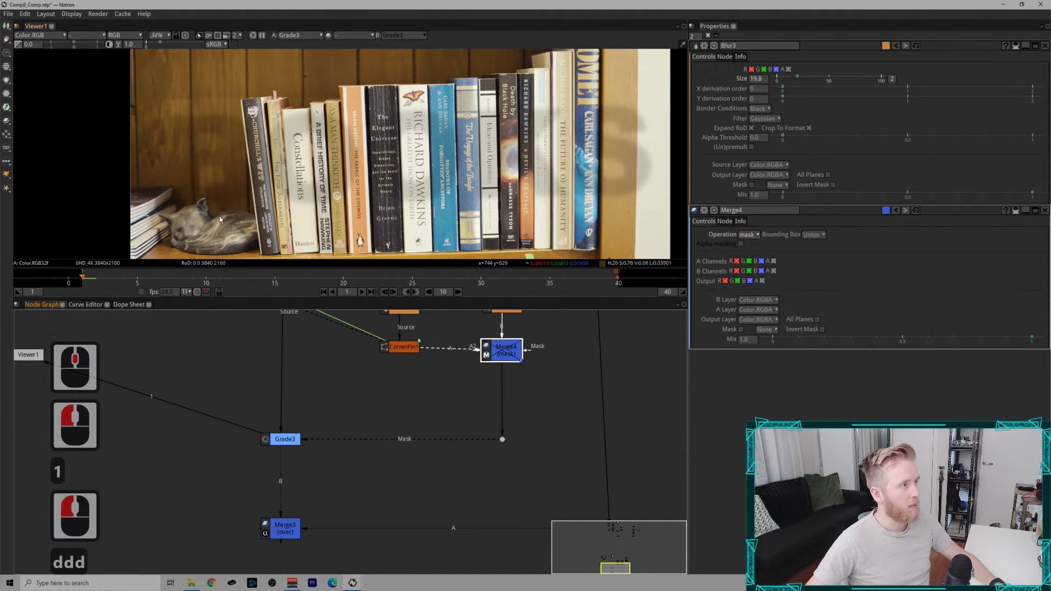
Open Roto1's settings at frame 9 and select its Bezier1 books shape.
{"action": "key", "text": "d"}
{"action": "type", "text": "dd"}
{"action": "key", "text": "d"}
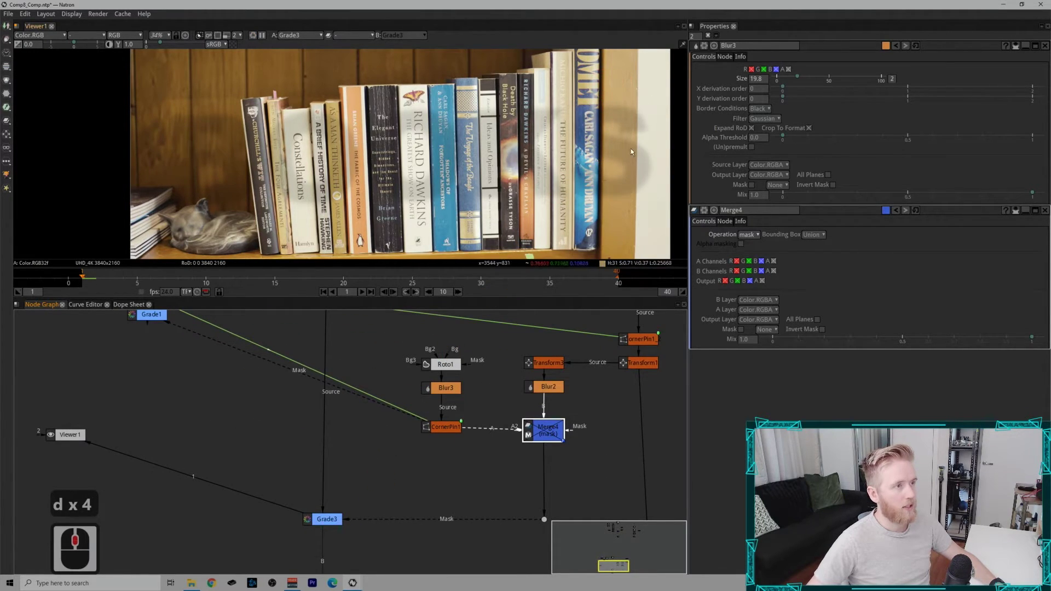
{"action": "double_click", "coordinate": [449, 365]}
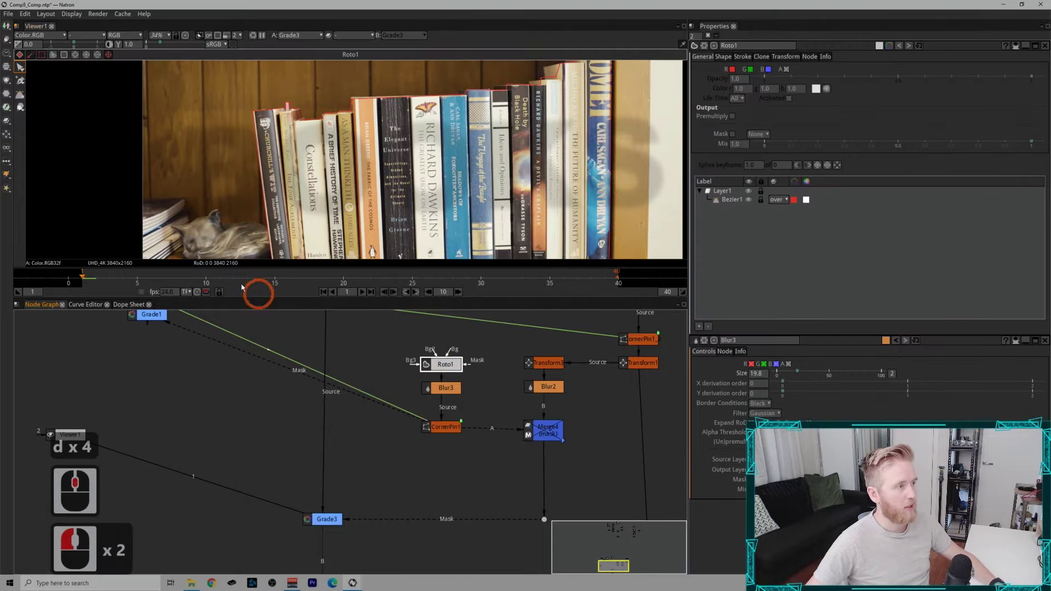
{"action": "left_click", "coordinate": [200, 280]}
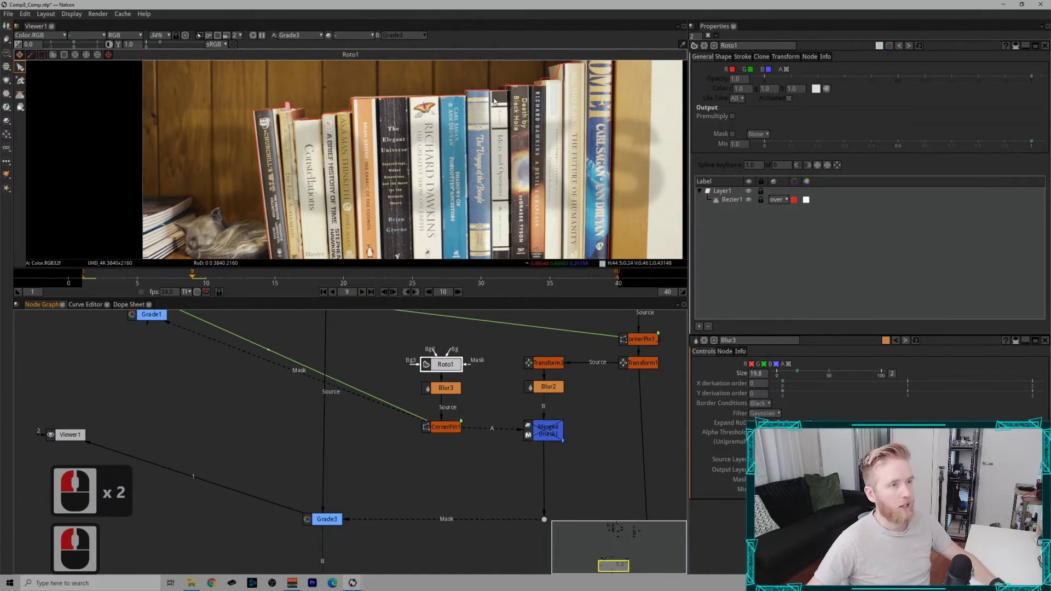
{"action": "left_click", "coordinate": [734, 201]}
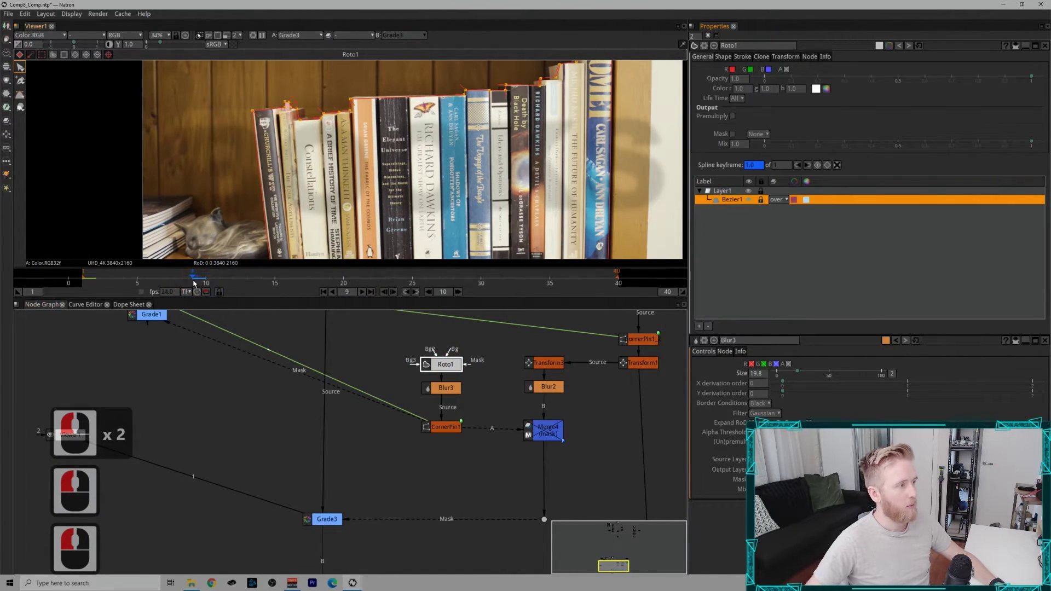
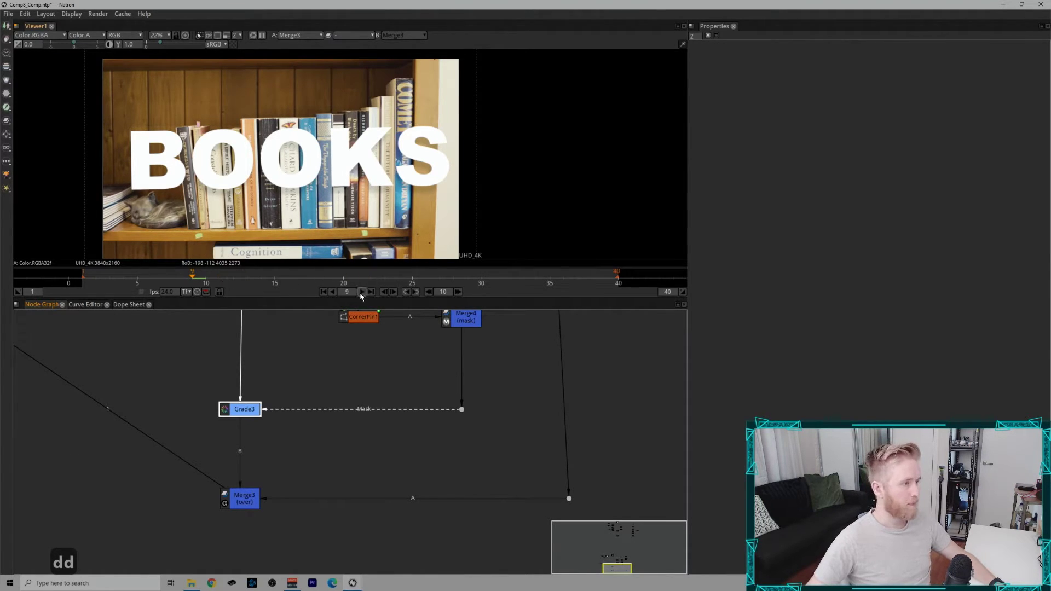
Start playback to review how the BOOKS text follows the bookshelf.
{"action": "left_click", "coordinate": [369, 293]}
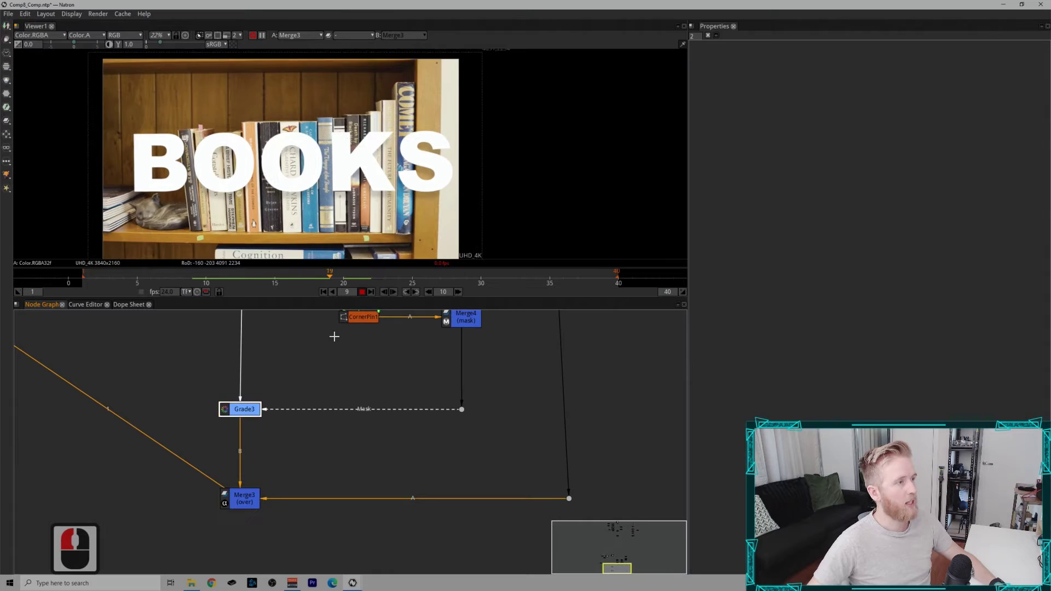
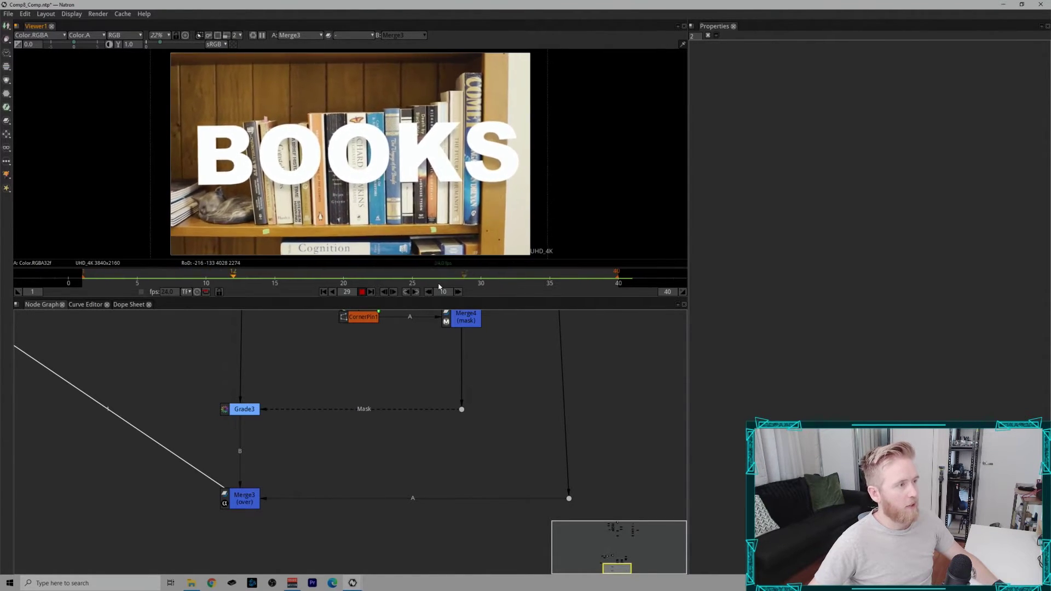
Set Merge3's Bounding Box to B and close its settings.
{"action": "left_click_drag", "start_coordinate": [371, 304], "coordinate": [246, 498]}
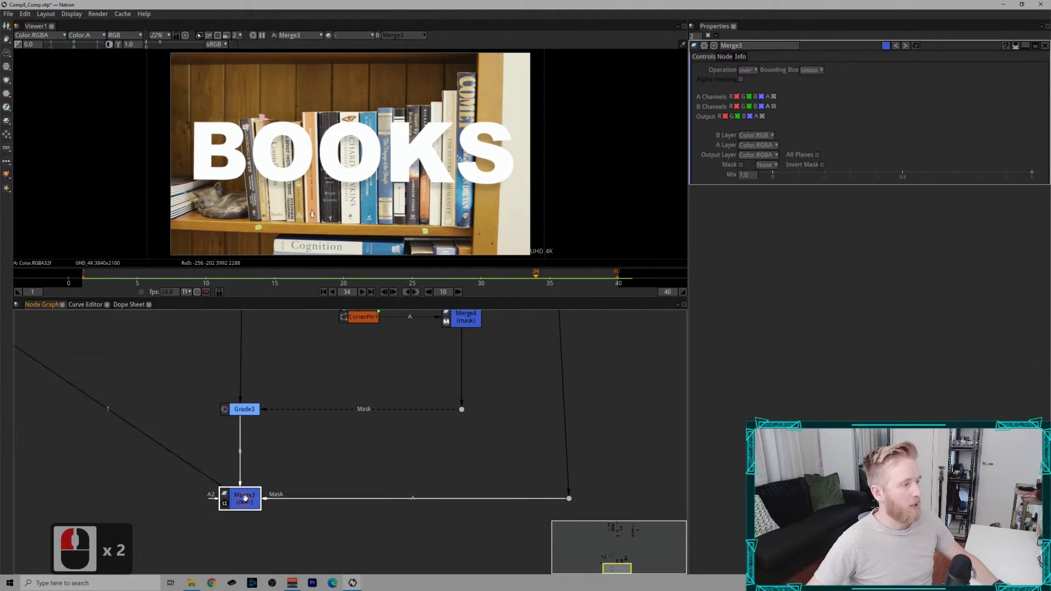
{"action": "left_click", "coordinate": [817, 75]}
{"action": "left_click", "coordinate": [818, 108]}
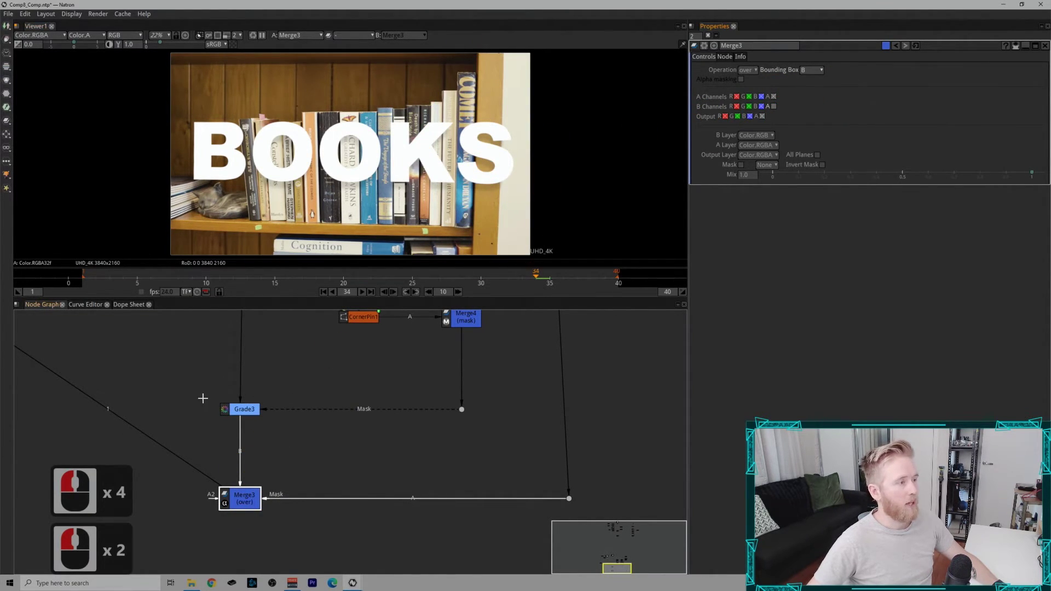
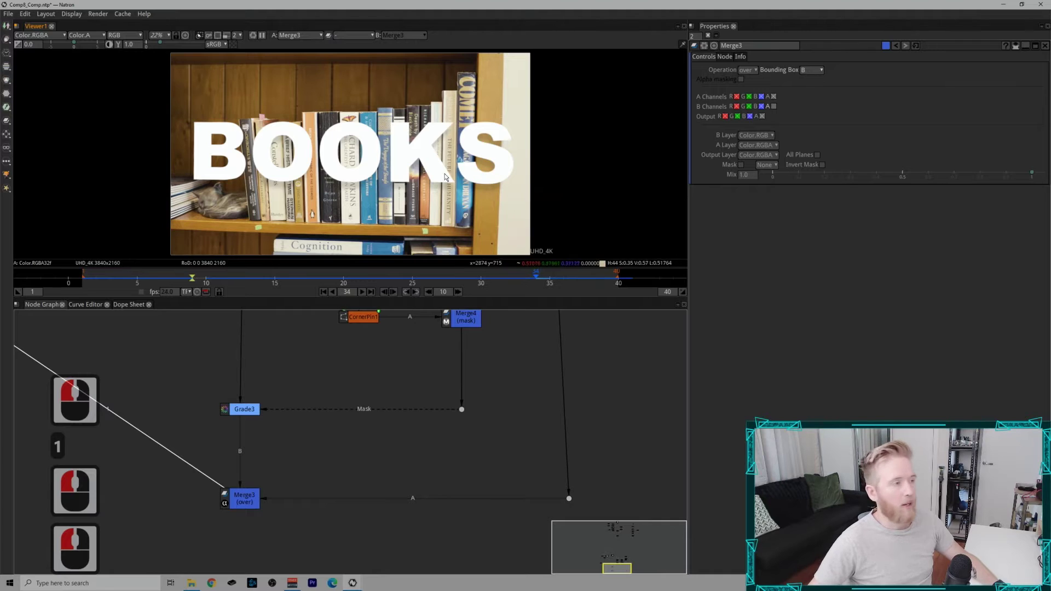
{"action": "left_click", "coordinate": [720, 30]}
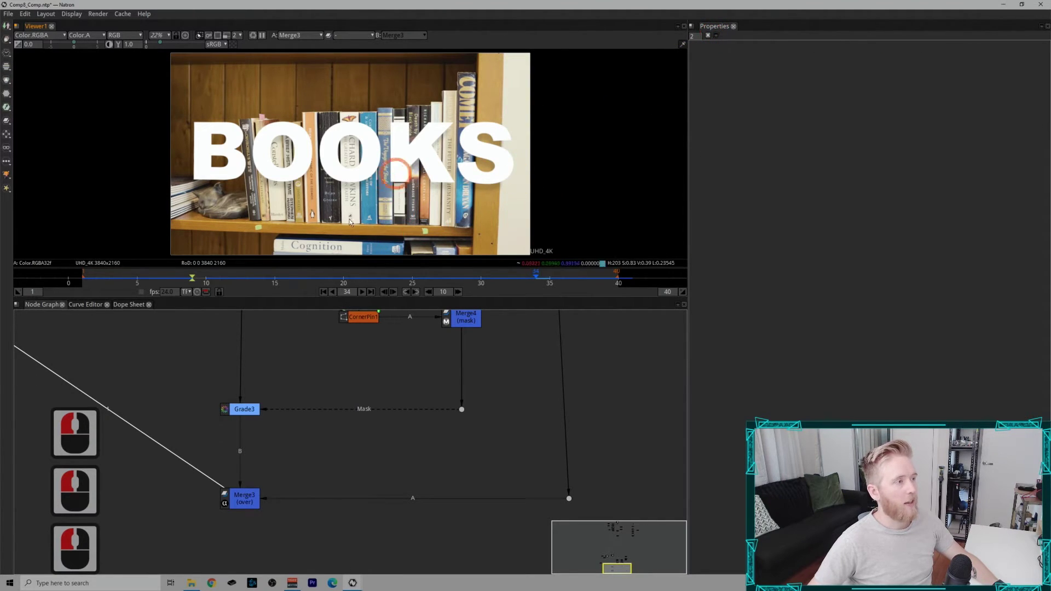
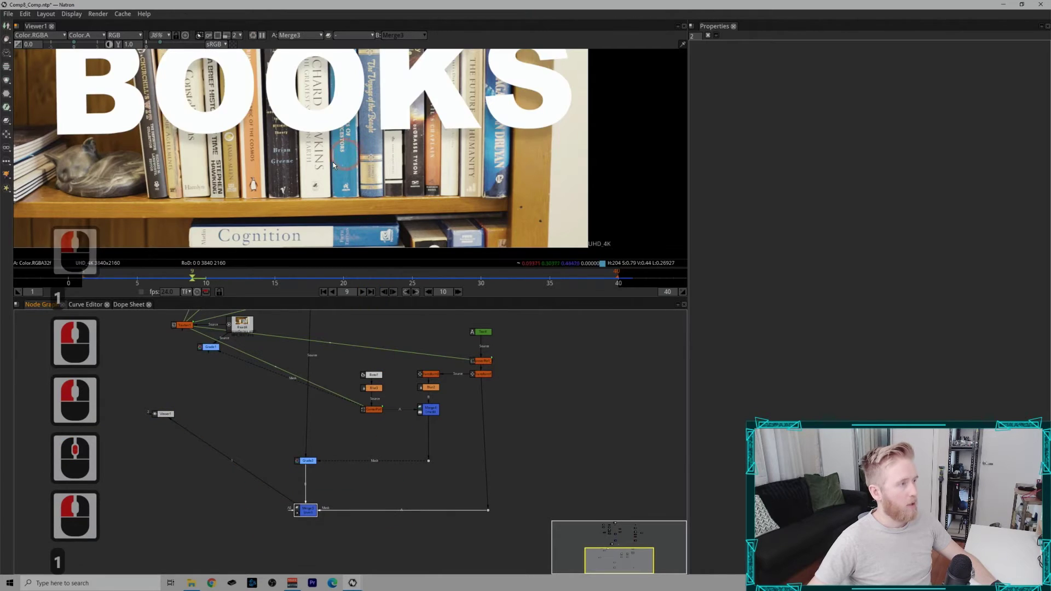
Fit the frame, start playback of the Merge3 composite and enlarge the viewer to fill the window.
{"action": "left_click", "coordinate": [344, 168]}
{"action": "key", "text": "f"}
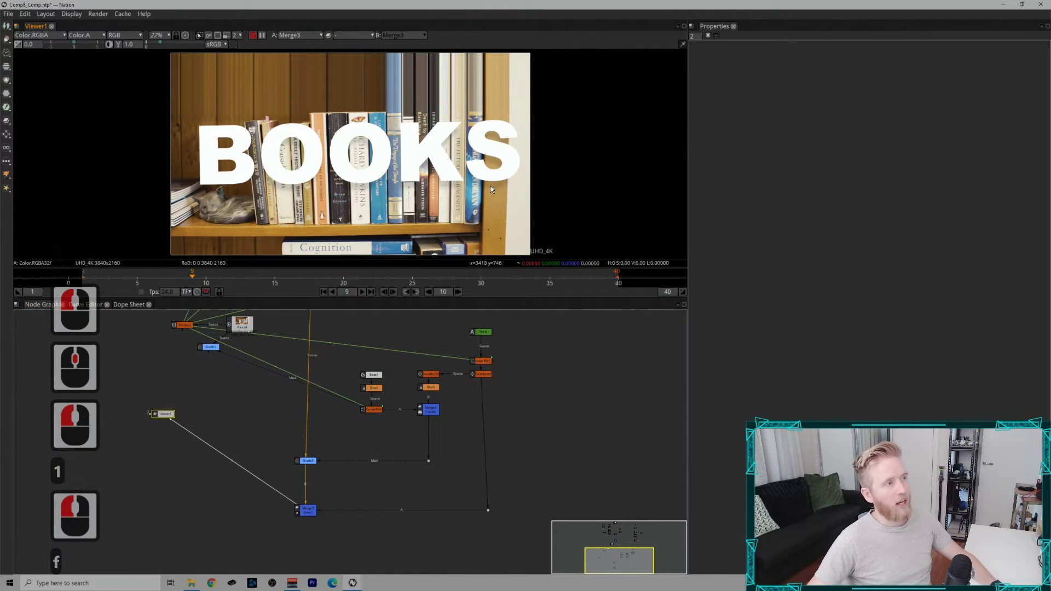
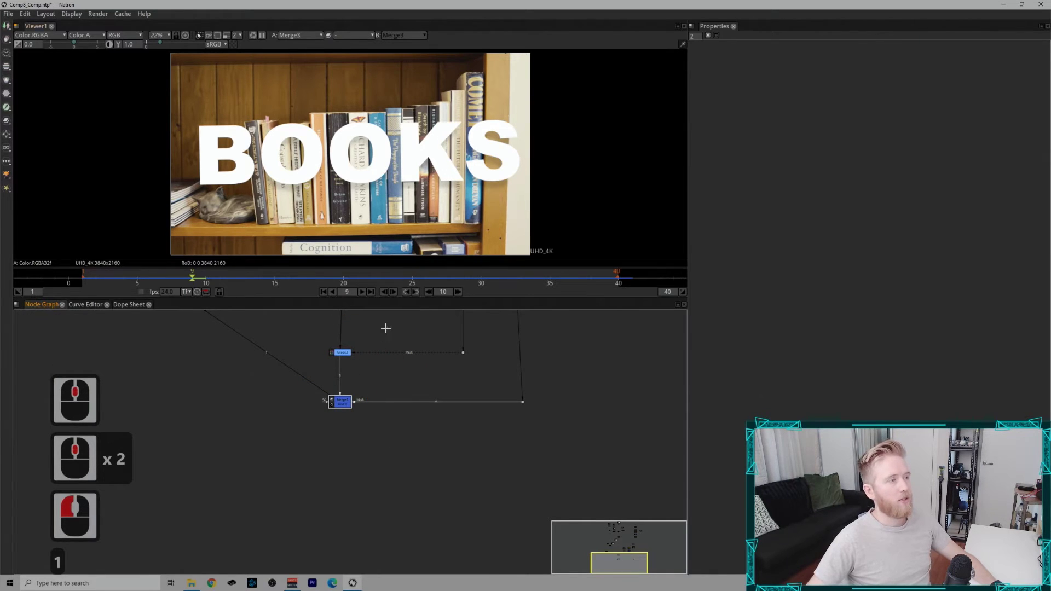
{"action": "left_click", "coordinate": [373, 295]}
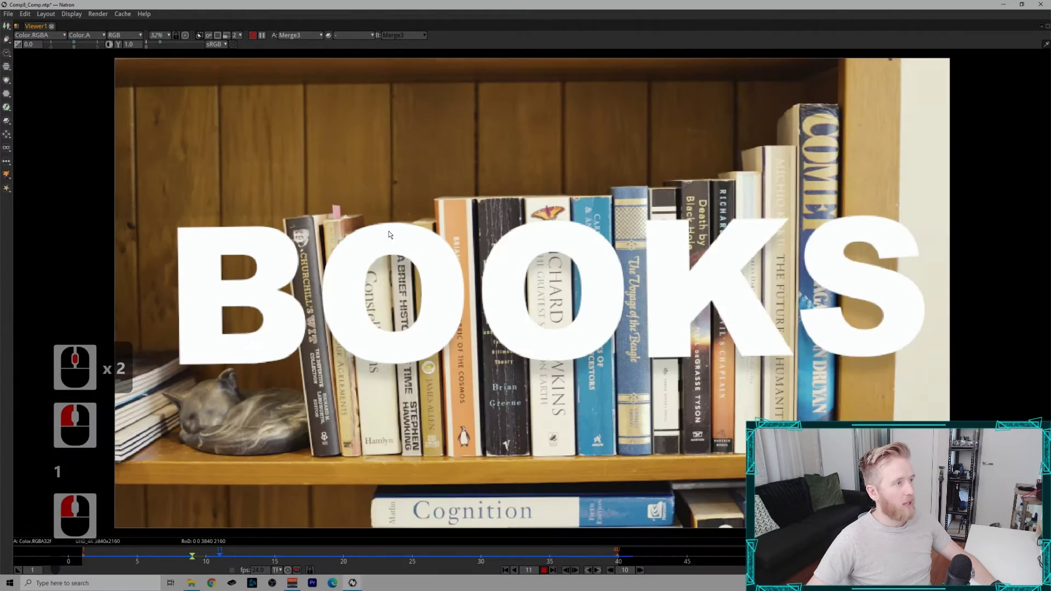
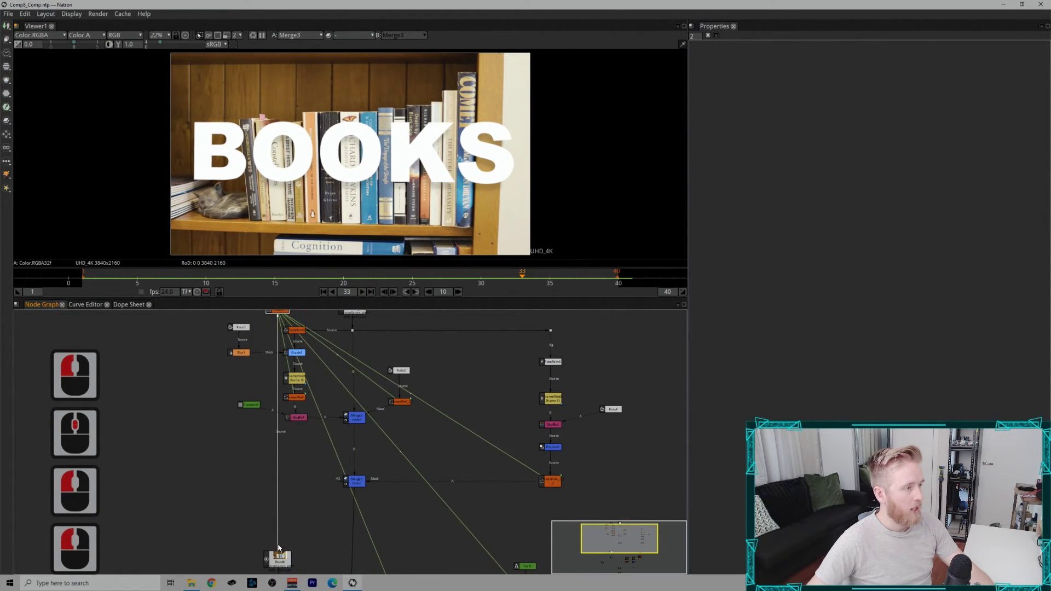
Select the last node in the restored Node Graph with playback resting at frame 33.
{"action": "left_click", "coordinate": [345, 334]}
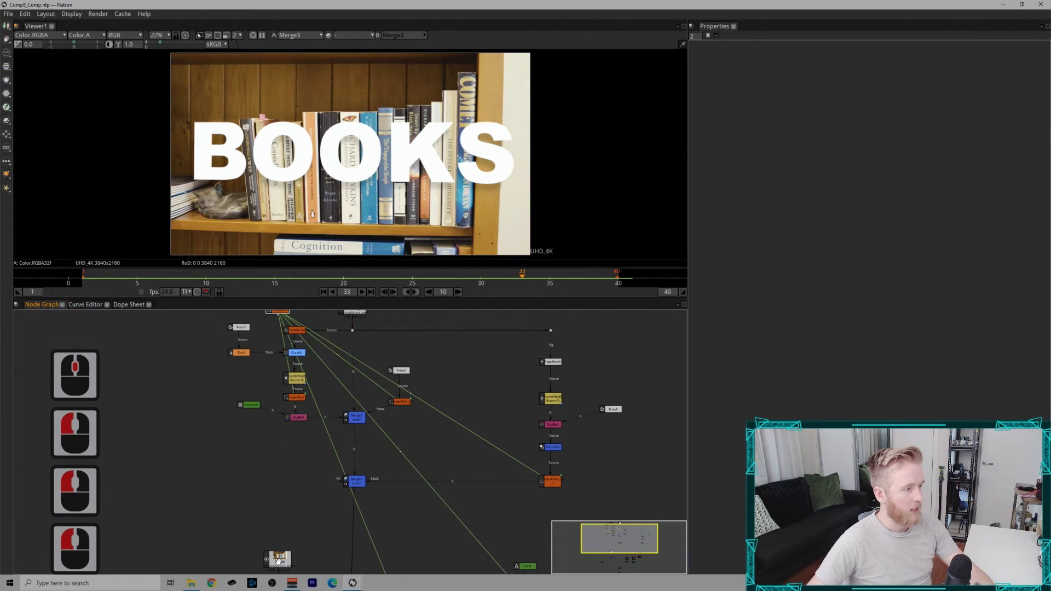